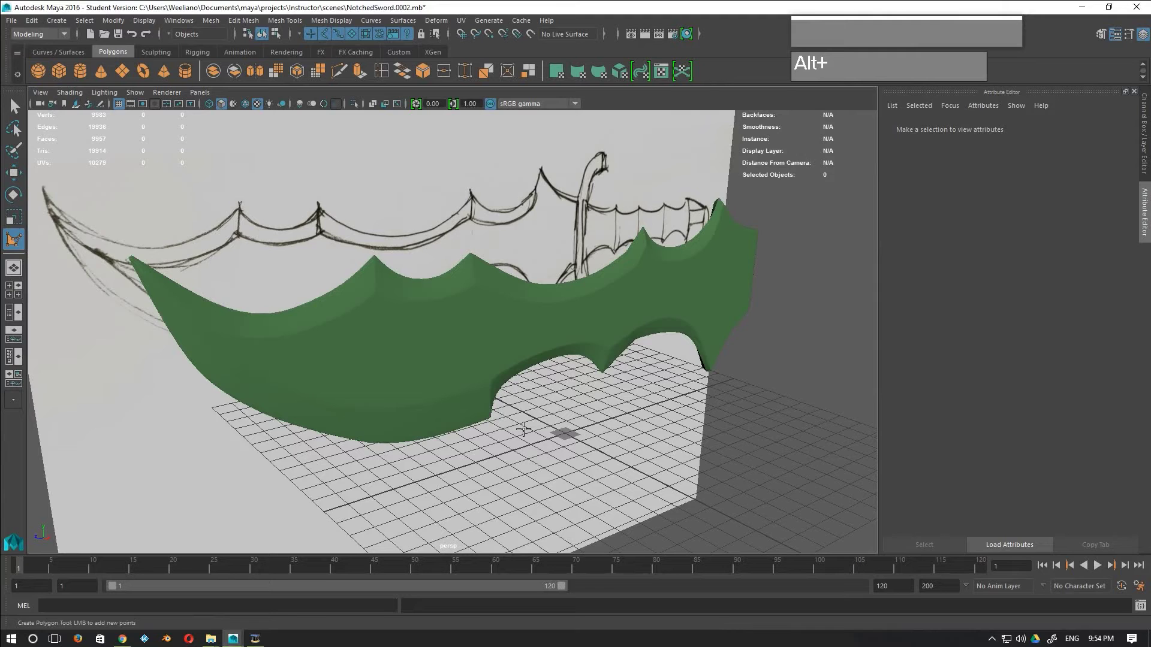
Step: Turn off the blade's smooth preview and switch to the Front view of the sword sketch
{"action": "key", "text": "F2"}
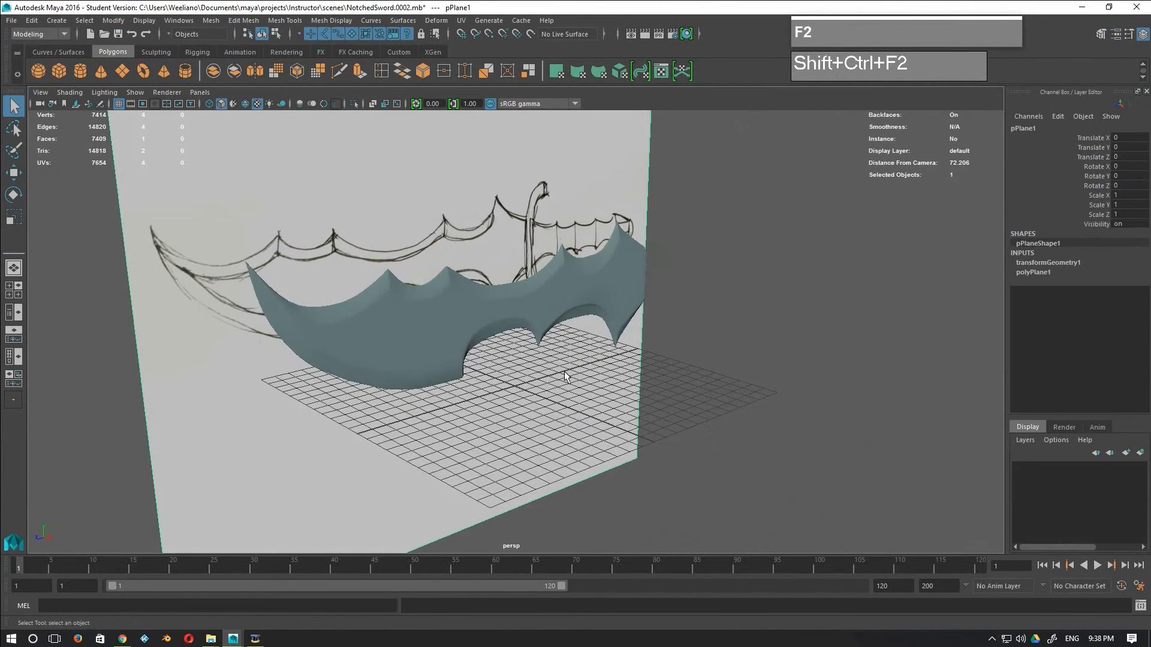
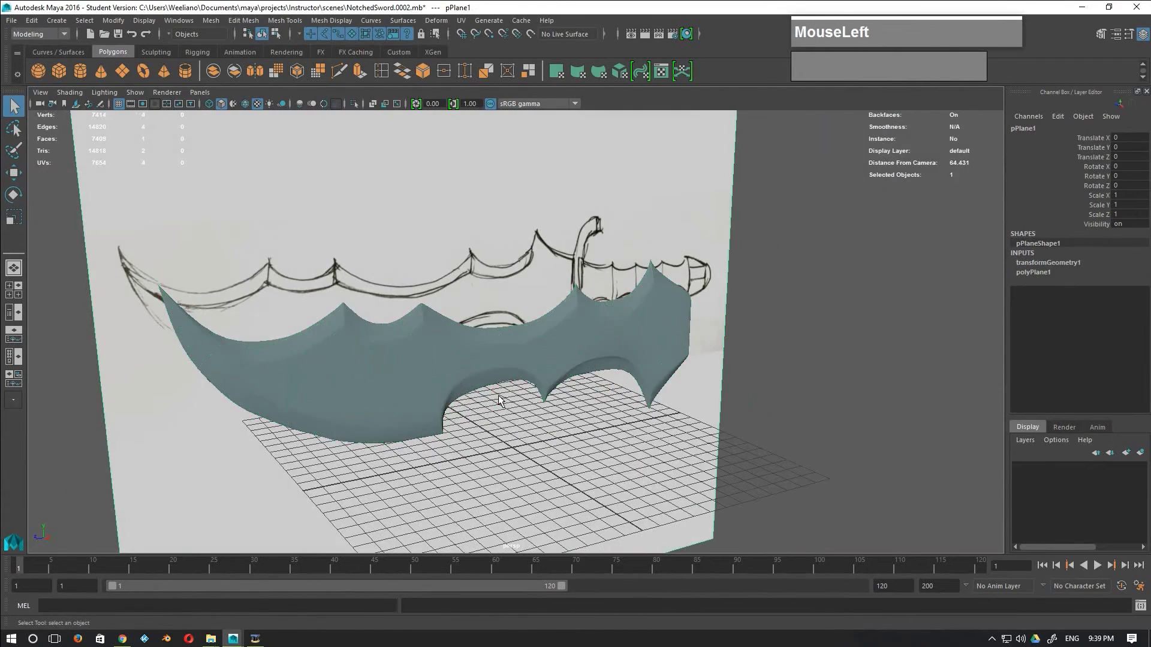
{"action": "key", "text": "1"}
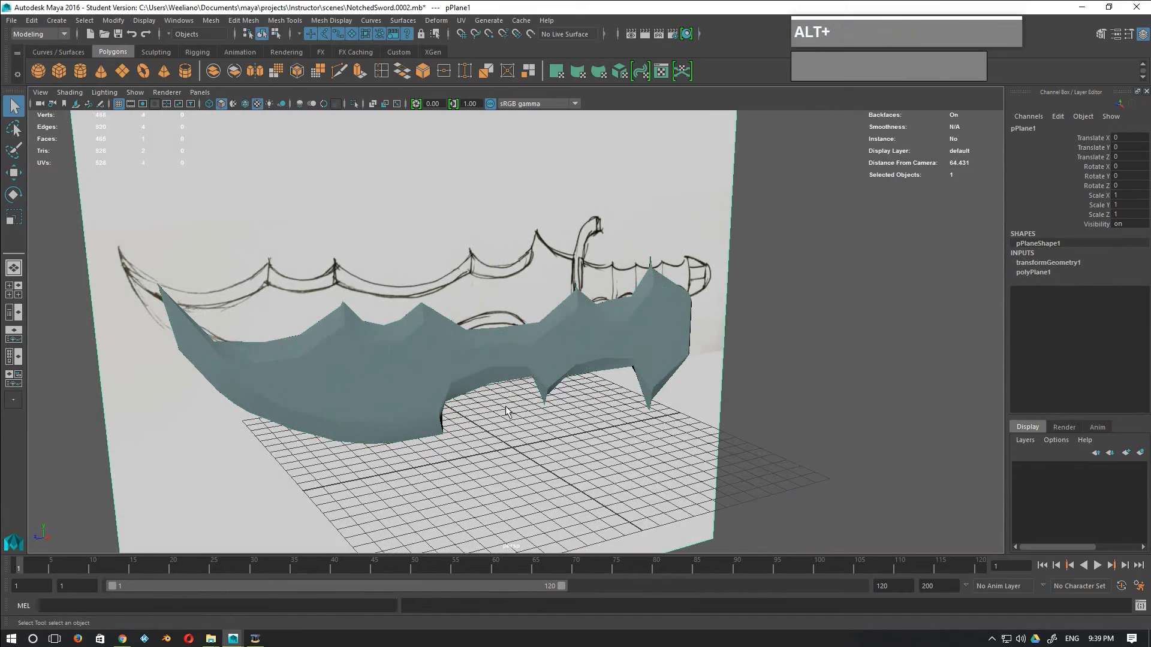
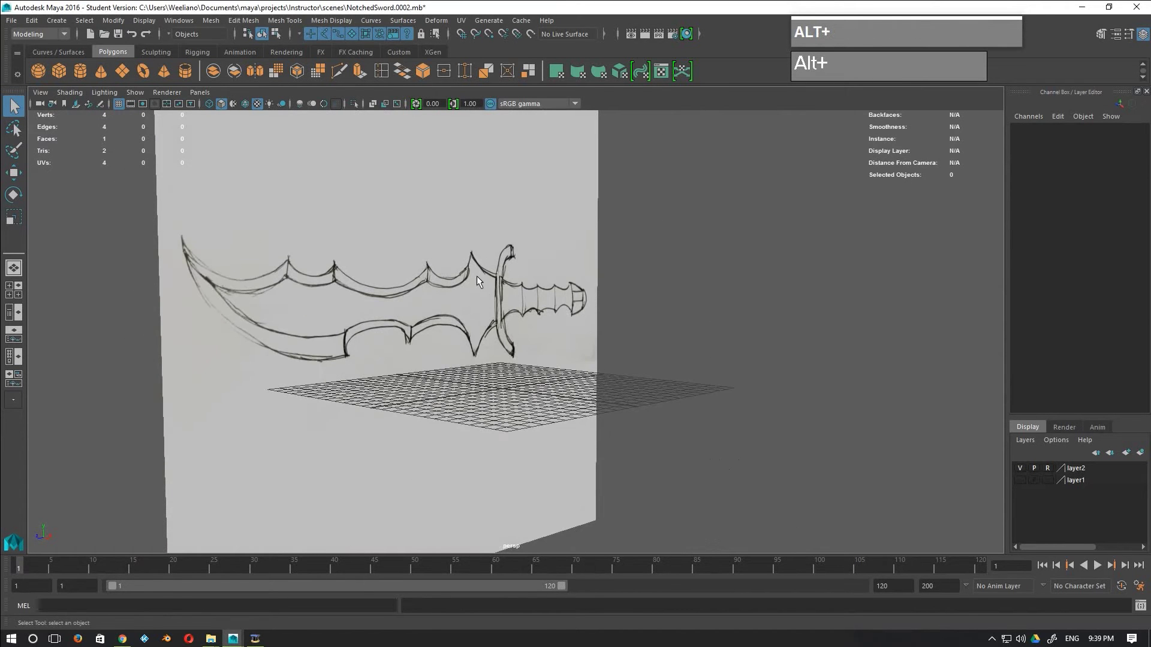
{"action": "middle_click", "coordinate": [438, 334]}
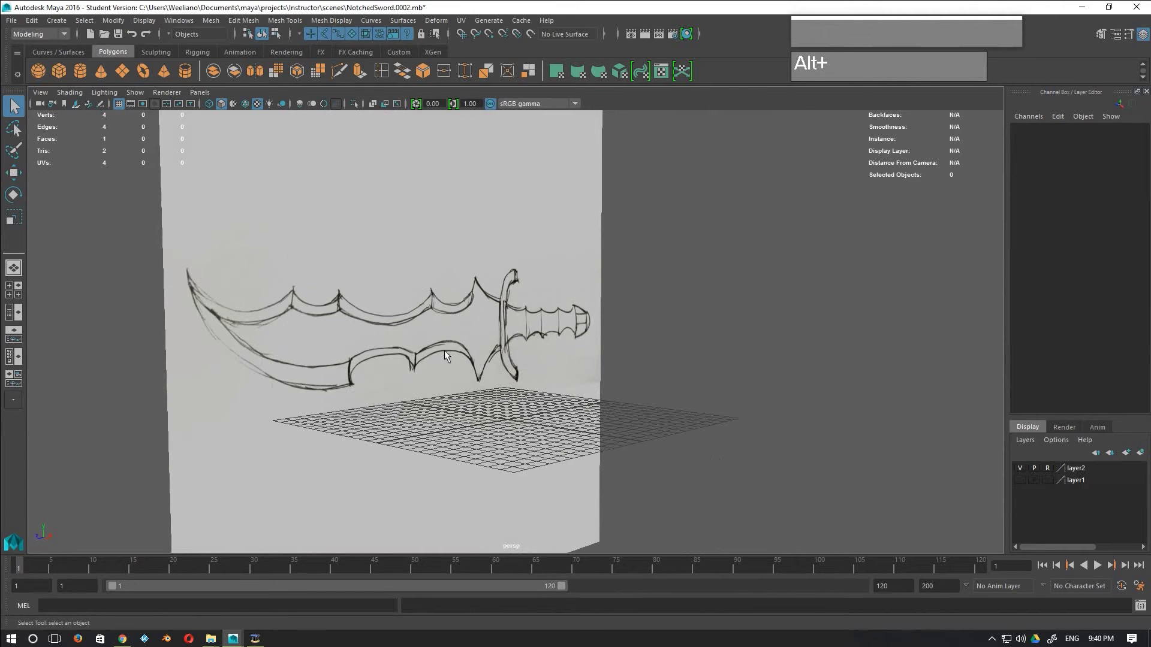
{"action": "key", "text": "space"}
{"action": "left_click", "coordinate": [468, 338]}
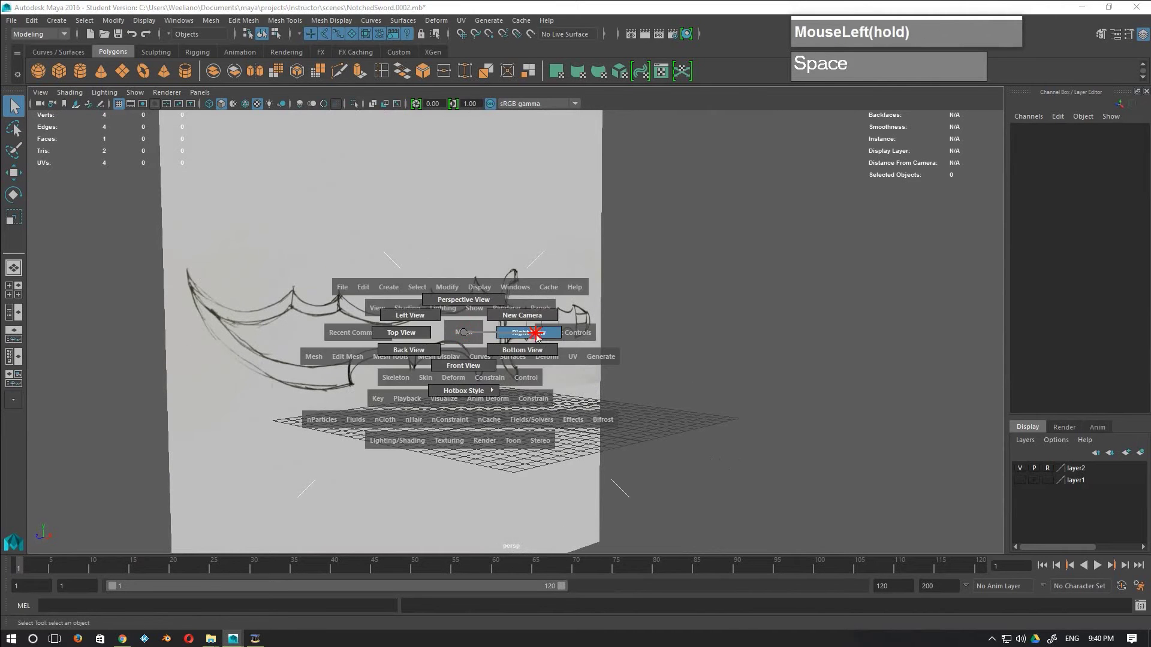
{"action": "scroll", "scroll_direction": "up", "scroll_amount": 3}
{"action": "scroll", "scroll_direction": "down", "scroll_amount": 3}
{"action": "middle_click", "coordinate": [528, 347]}
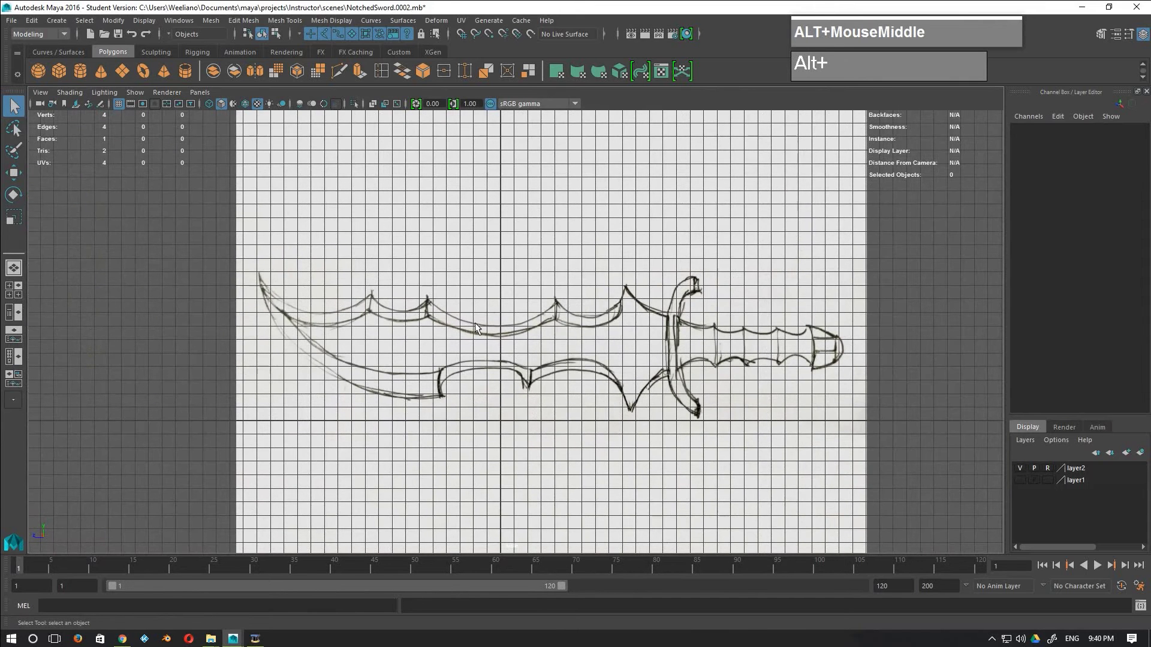
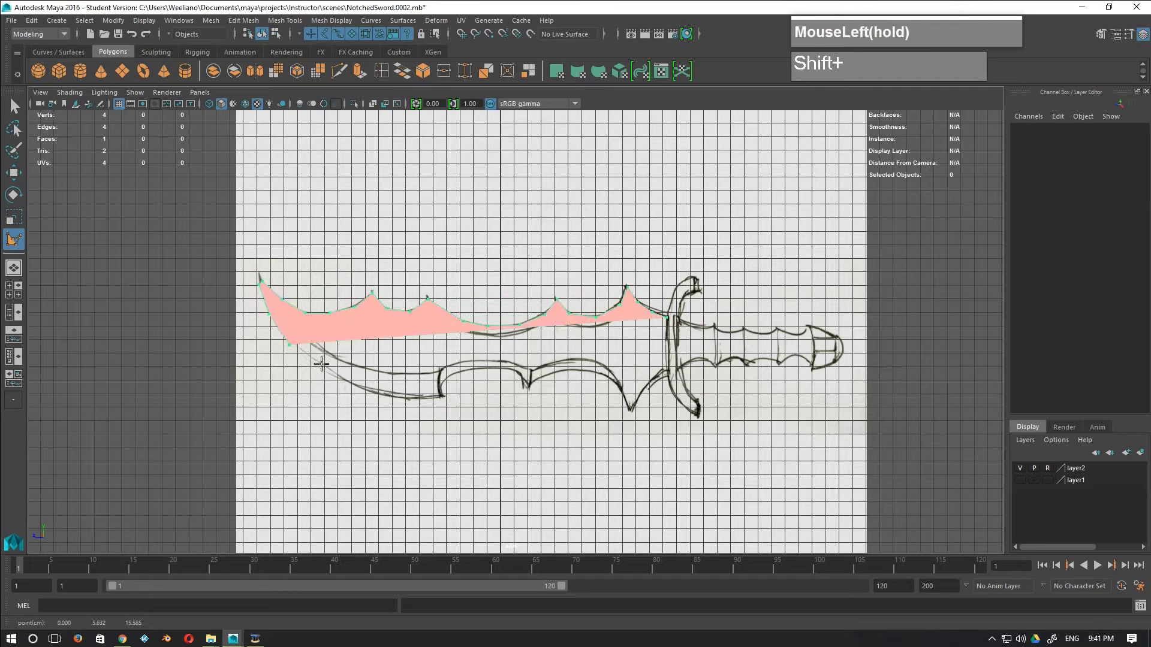
Step: Place two more Create Polygon points along the blade's lower edge
{"action": "left_click", "coordinate": [319, 362]}
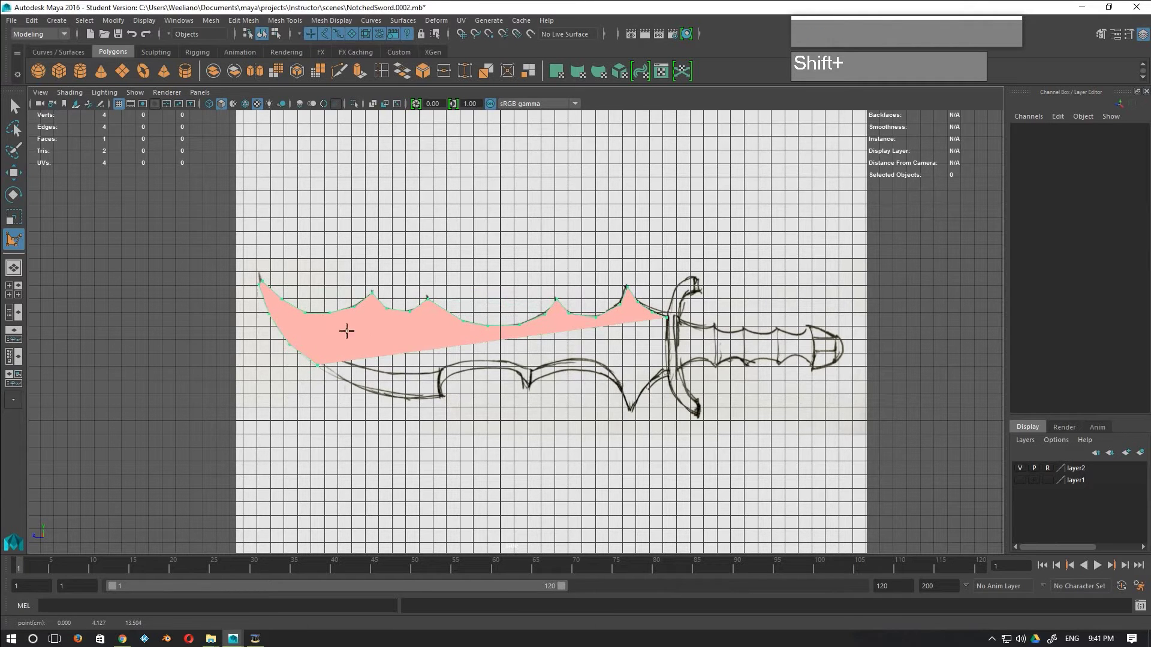
{"action": "left_click", "coordinate": [348, 377]}
{"action": "scroll", "scroll_direction": "up", "scroll_amount": 3}
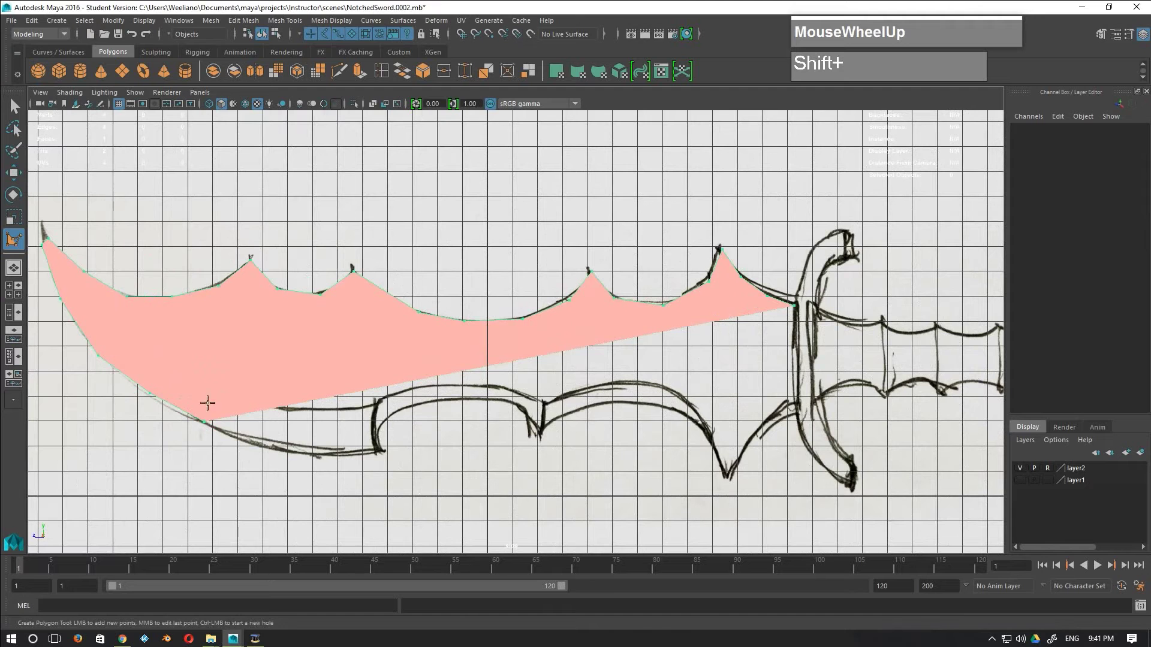
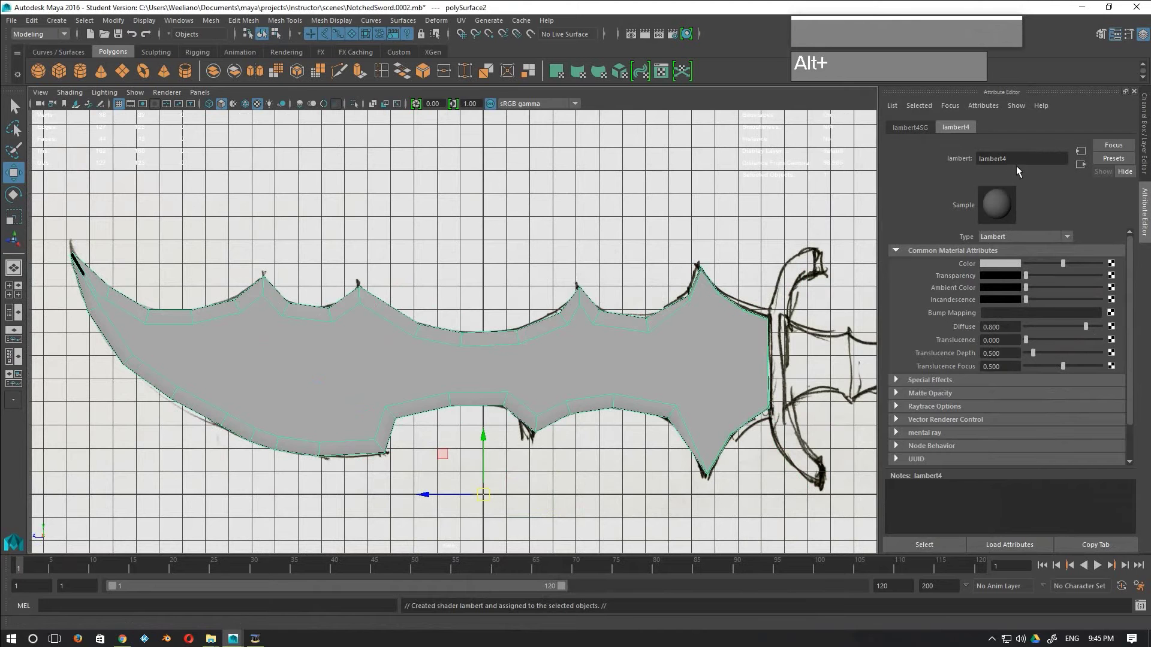
Step: Raise lambert4's Transparency and open its Color swatch to pick a green
{"action": "left_click_drag", "start_coordinate": [1031, 282], "coordinate": [914, 291]}
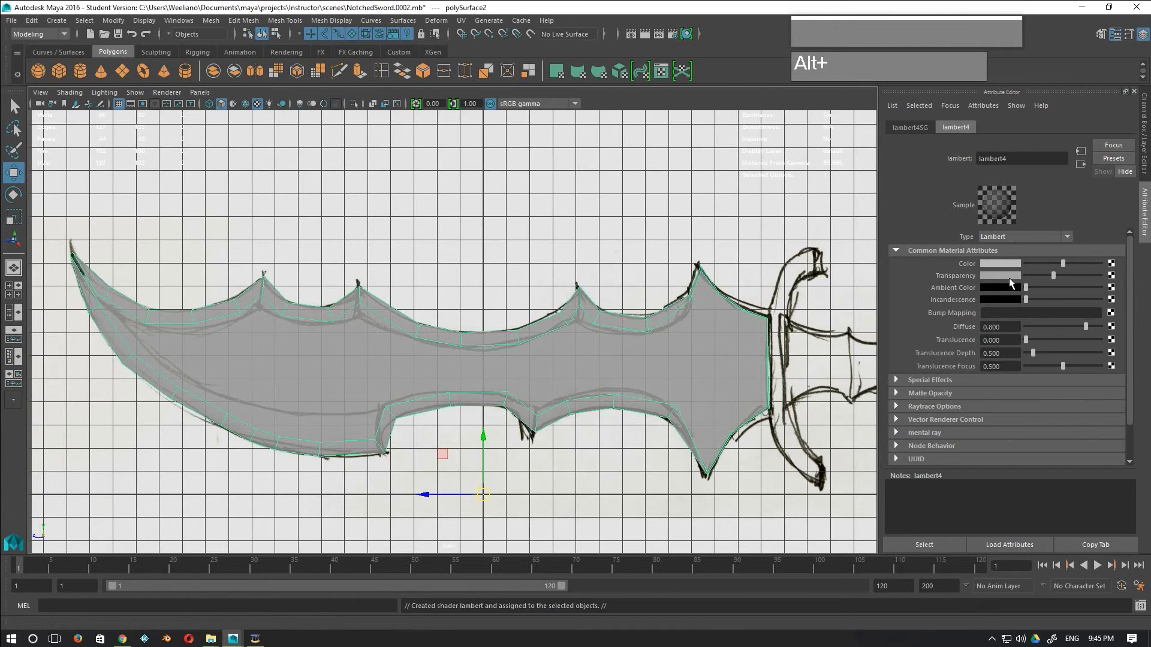
{"action": "left_click", "coordinate": [1004, 268]}
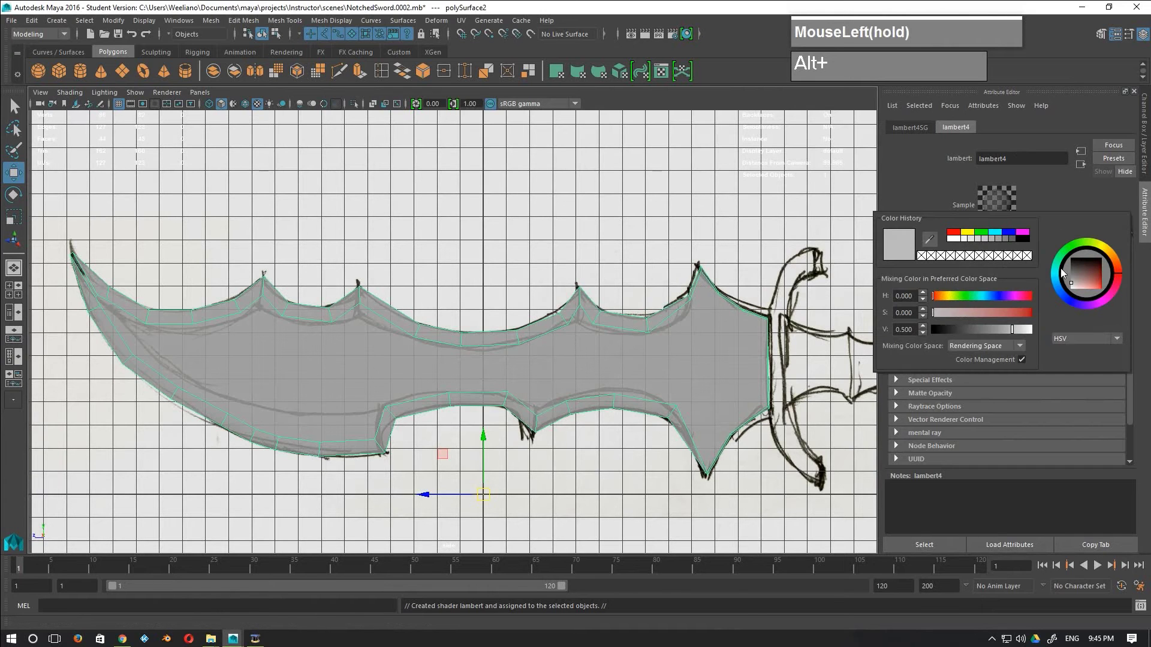
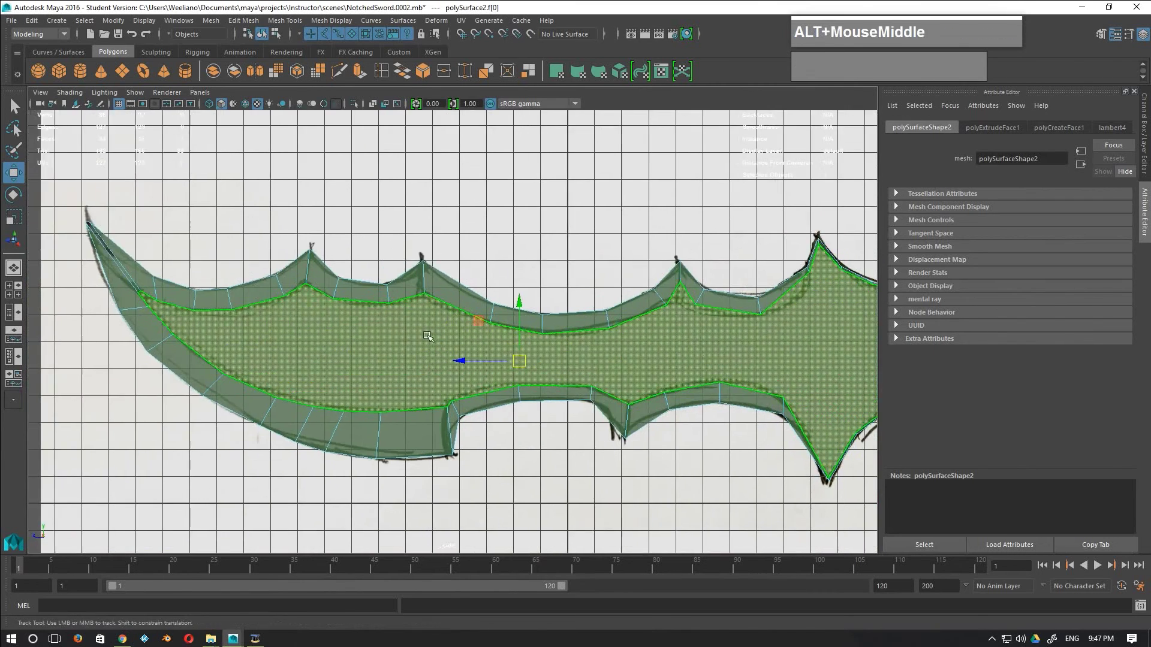
Step: Switch to vertex mode, select a vertex on the blade's lower curve and delete it
{"action": "left_click", "coordinate": [398, 372]}
{"action": "right_click", "coordinate": [424, 393]}
{"action": "left_click", "coordinate": [410, 374]}
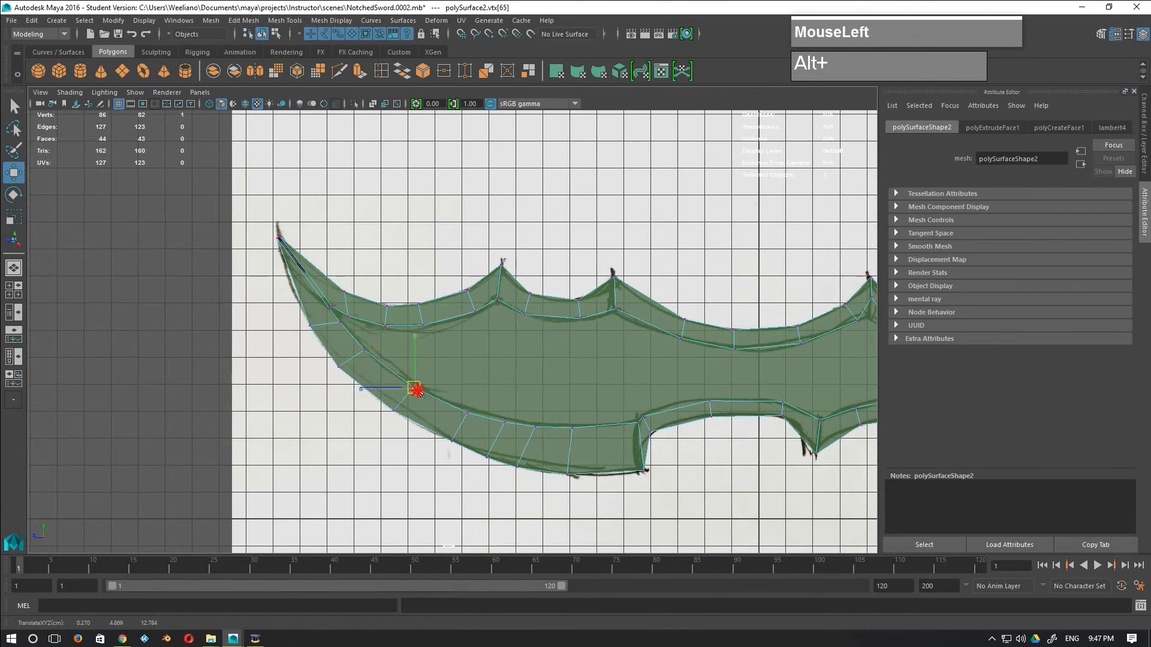
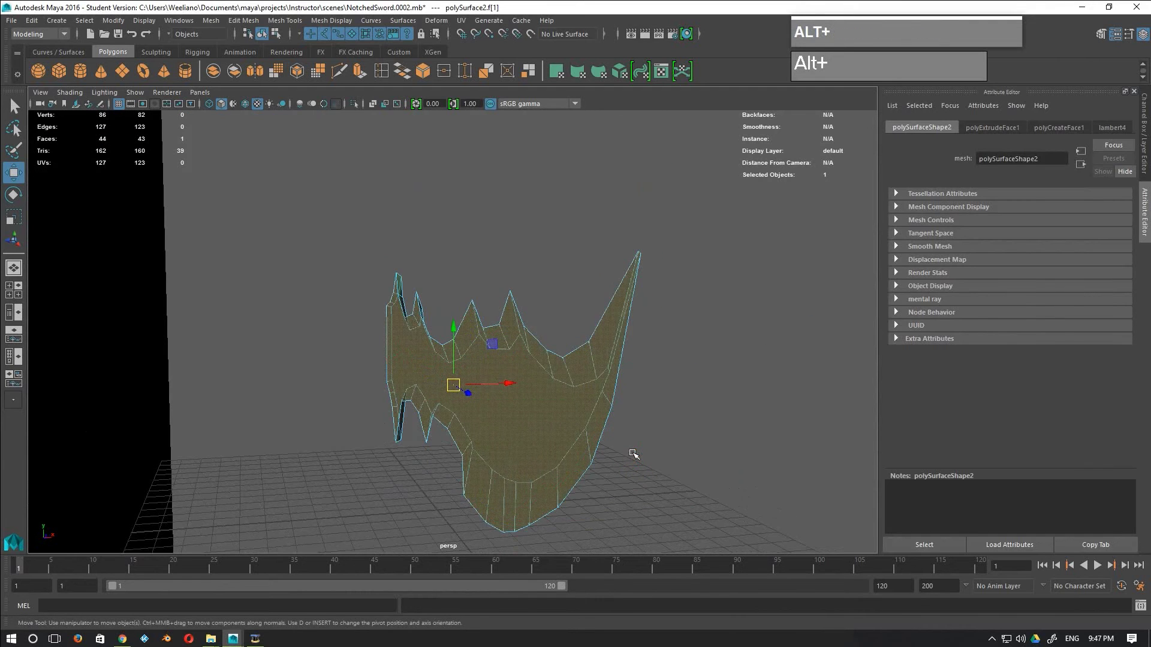
{"action": "key", "text": "Delete"}
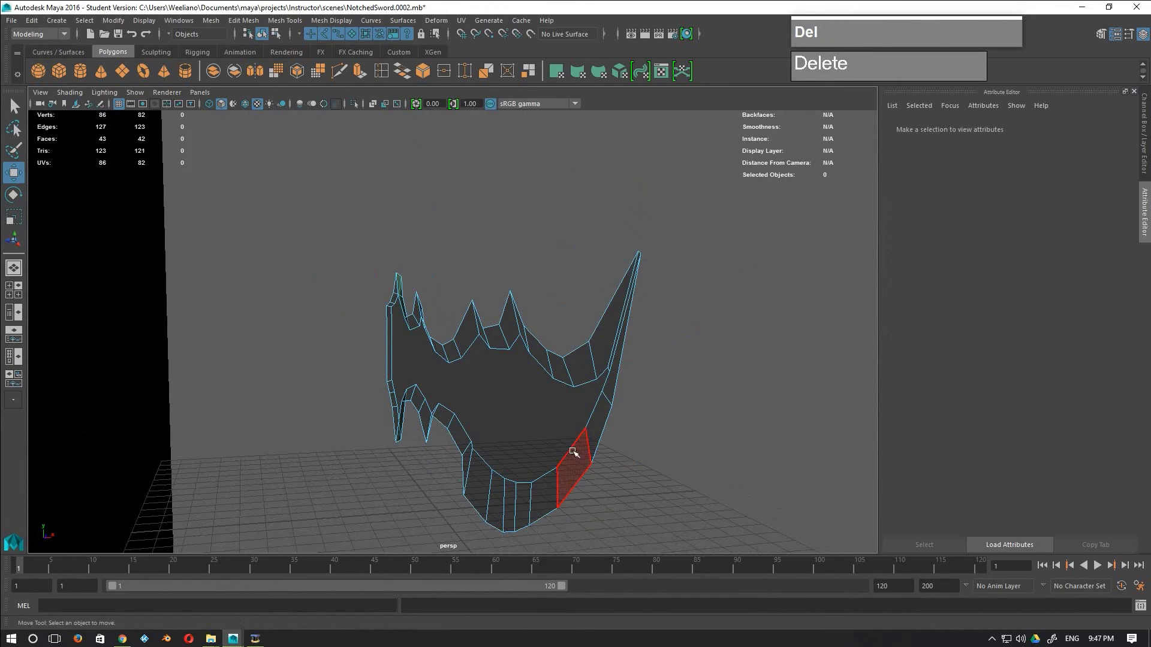
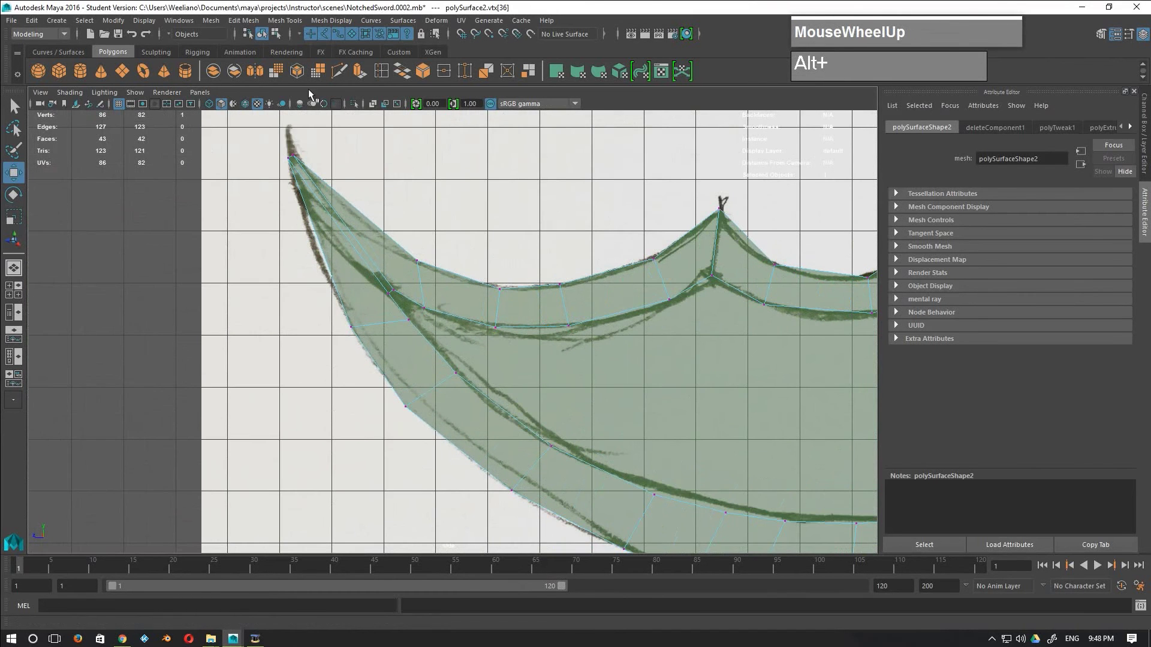
Step: With Multi-Cut, split one border face near the blade's curved tip with a new edge
{"action": "left_click", "coordinate": [341, 77]}
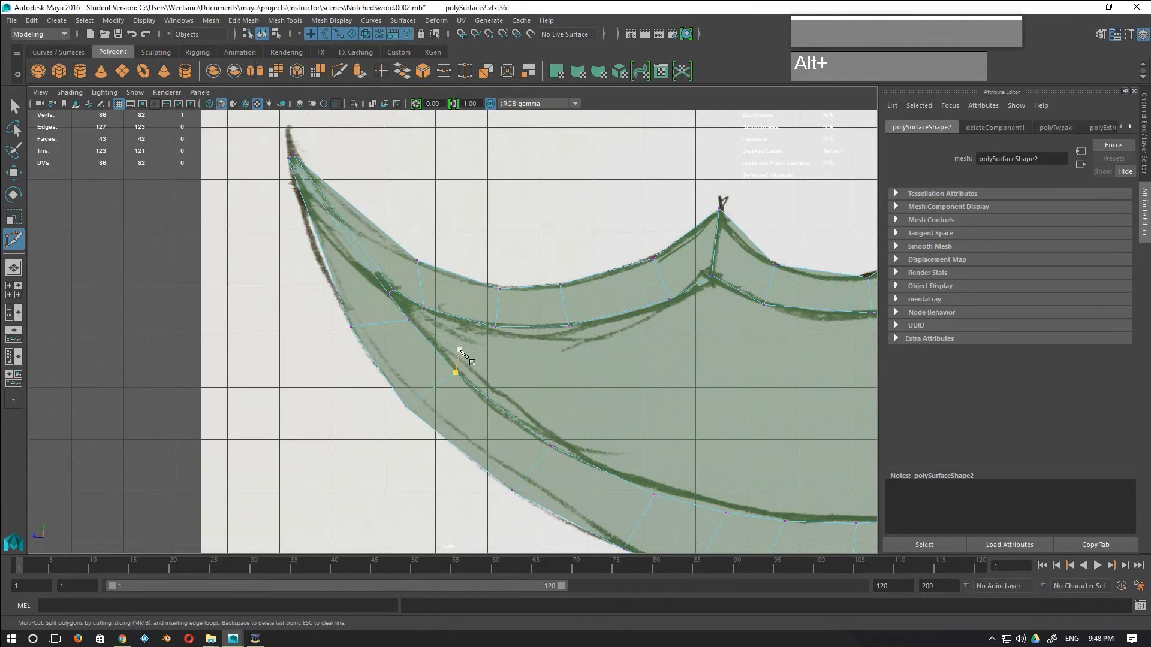
{"action": "right_click", "coordinate": [442, 332]}
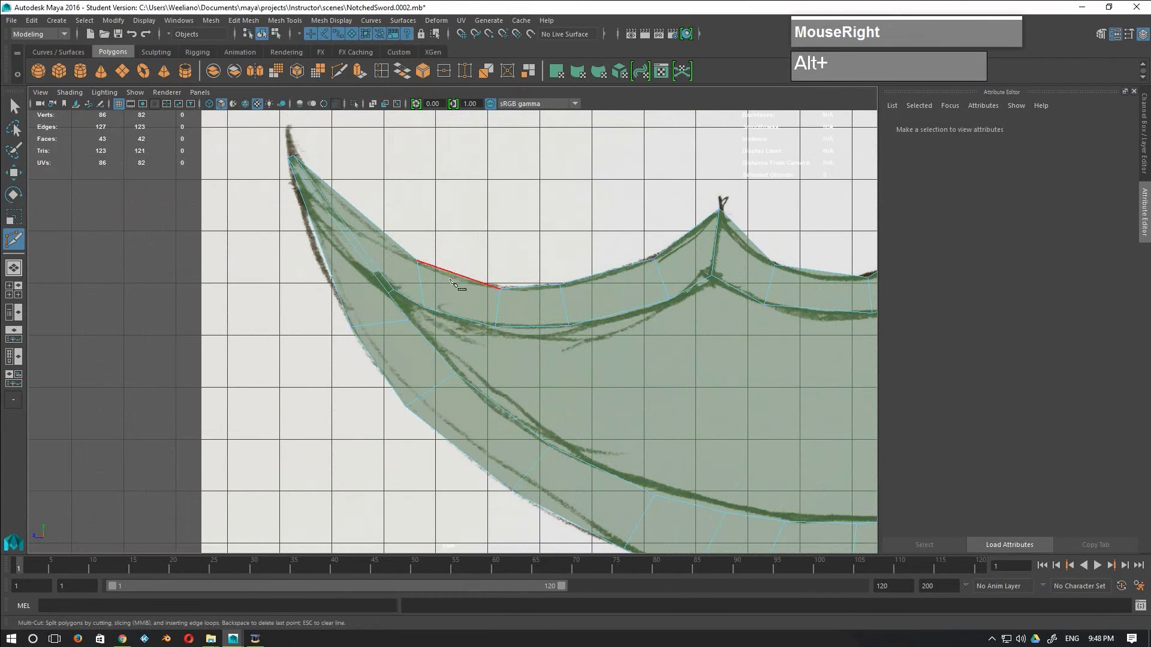
{"action": "left_click_drag", "start_coordinate": [466, 341], "coordinate": [464, 329]}
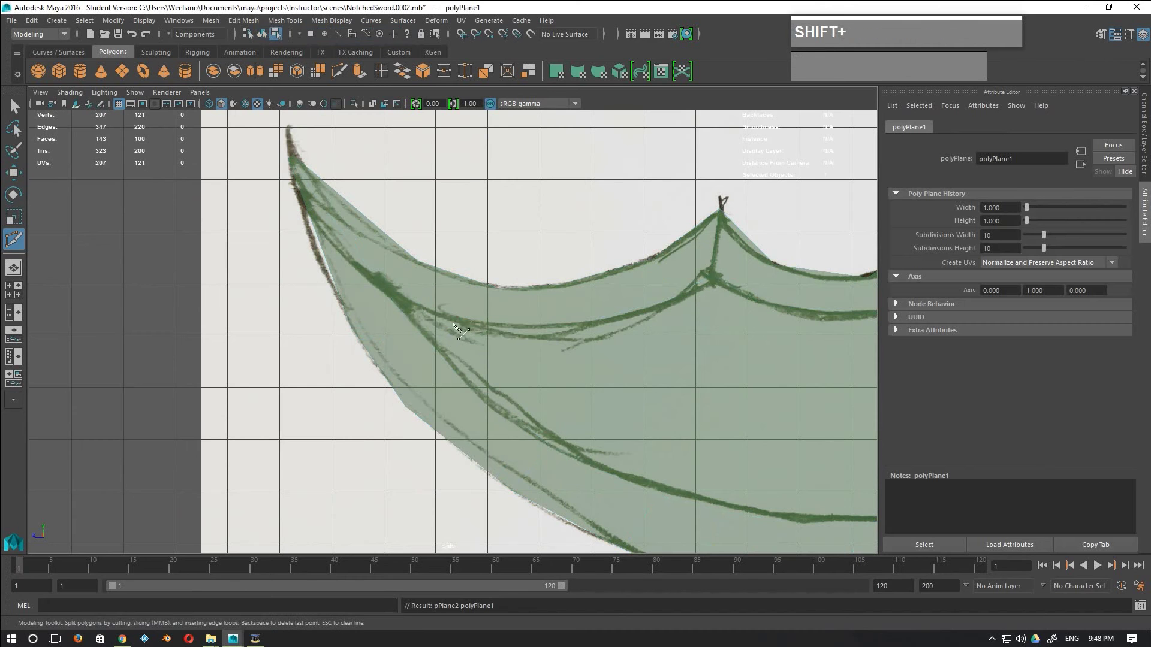
{"action": "key", "text": "shift+q"}
{"action": "right_click", "coordinate": [459, 320]}
{"action": "left_click", "coordinate": [469, 318]}
{"action": "right_click", "coordinate": [459, 335]}
{"action": "left_click", "coordinate": [467, 342]}
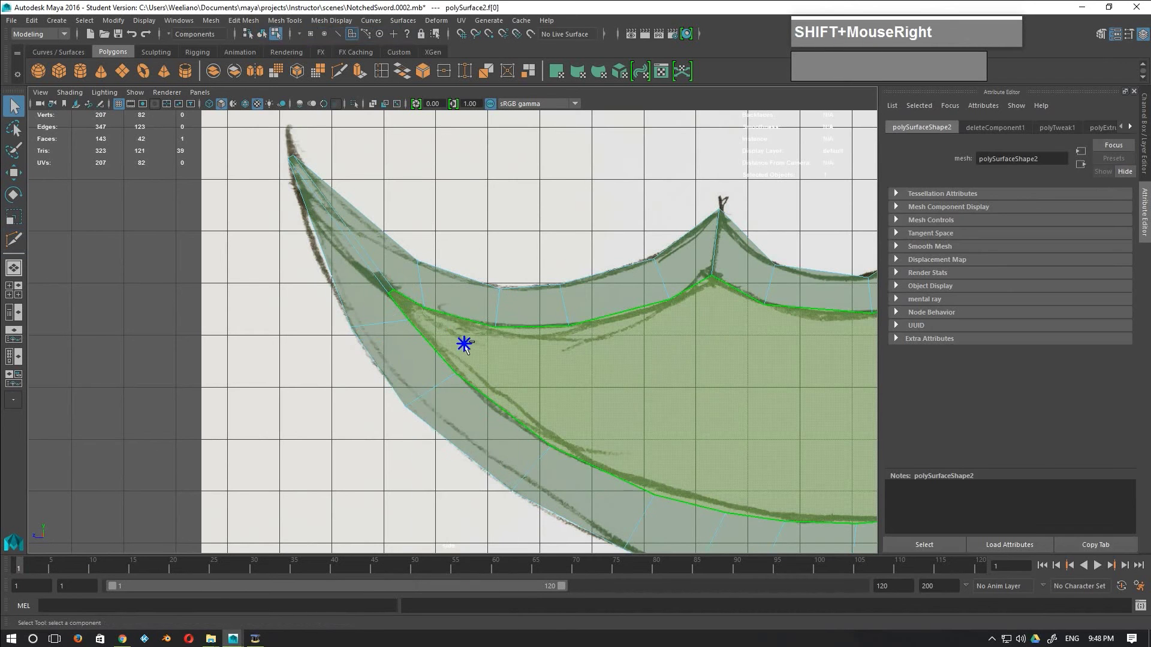
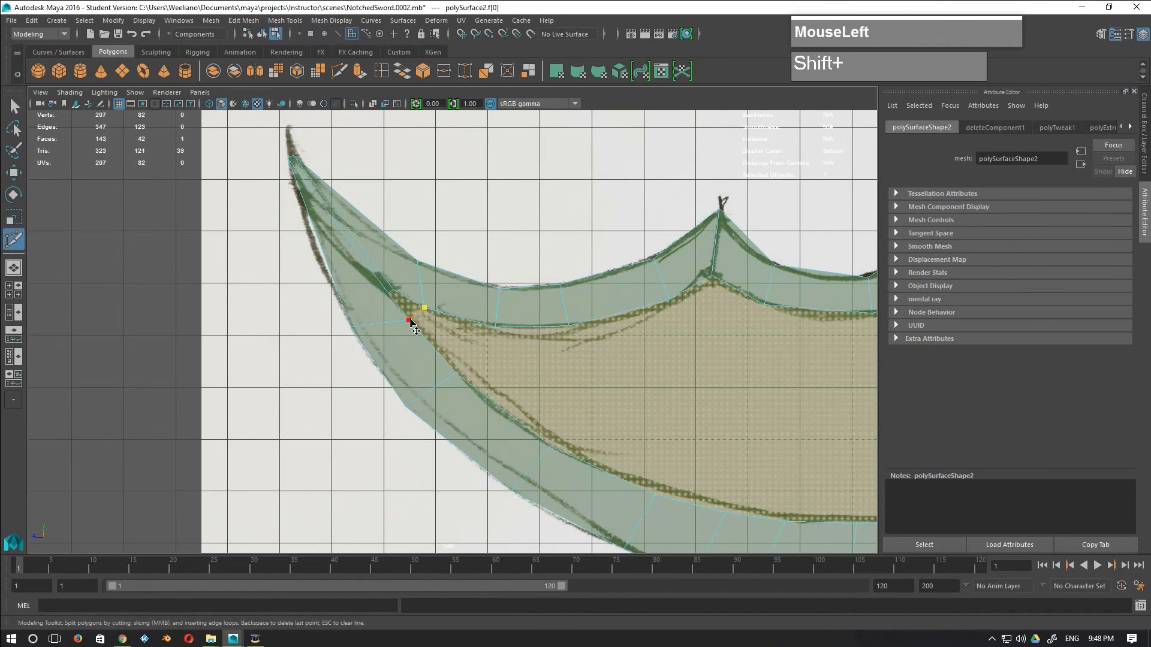
{"action": "key", "text": "Return"}
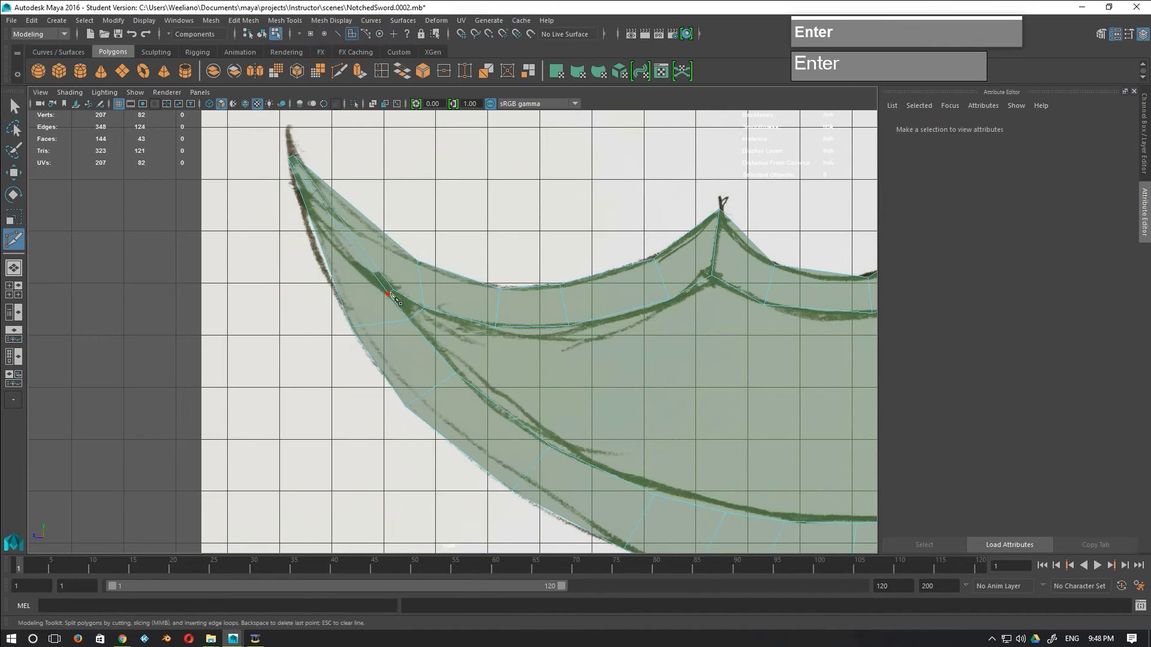
Step: Cut three edges across the blade from the tip toward the first notch
{"action": "left_click", "coordinate": [501, 330]}
{"action": "key", "text": "Return"}
{"action": "left_click", "coordinate": [573, 328]}
{"action": "key", "text": "Return"}
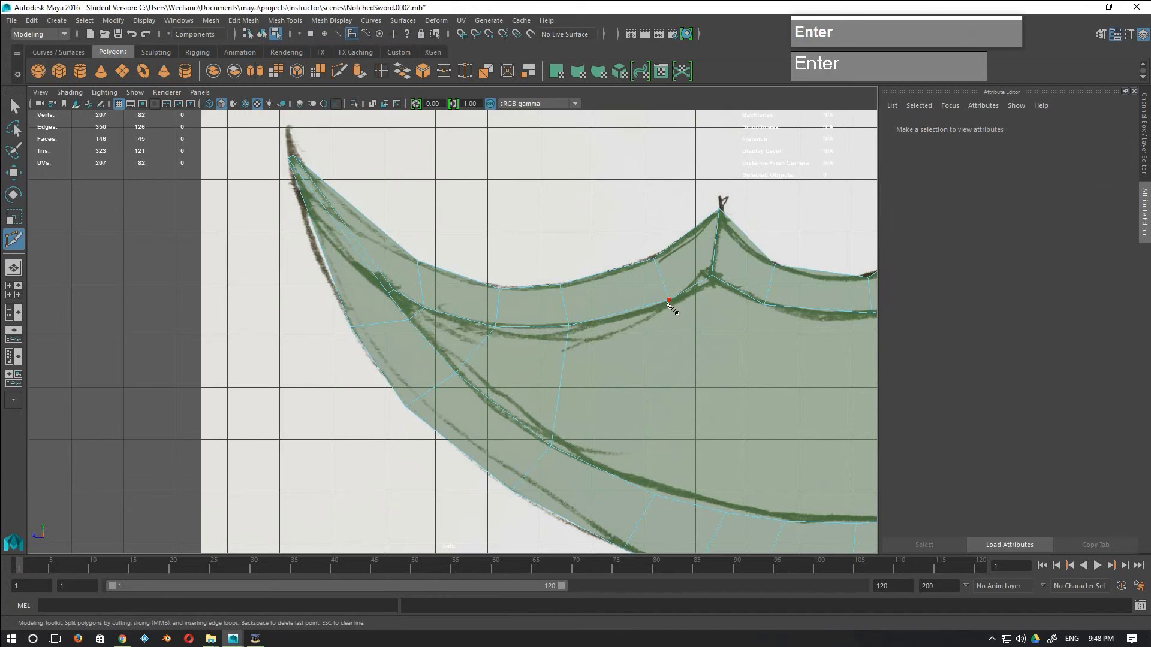
{"action": "left_click", "coordinate": [676, 301]}
{"action": "key", "text": "Return"}
{"action": "scroll", "scroll_direction": "down", "scroll_amount": 3}
{"action": "middle_click", "coordinate": [693, 427]}
Step: Cut six more edges across the blade's notched middle between its top and bottom borders
{"action": "left_click", "coordinate": [489, 274]}
{"action": "key", "text": "Return"}
{"action": "left_click", "coordinate": [521, 285]}
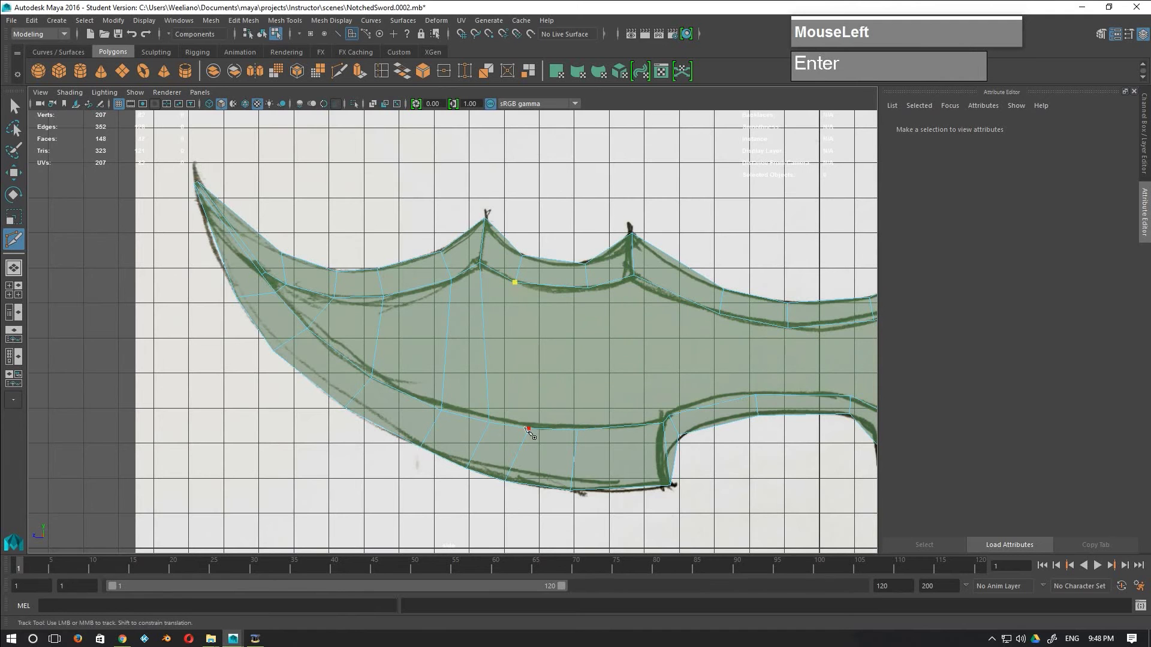
{"action": "key", "text": "Return"}
{"action": "left_click", "coordinate": [594, 295]}
{"action": "key", "text": "Return"}
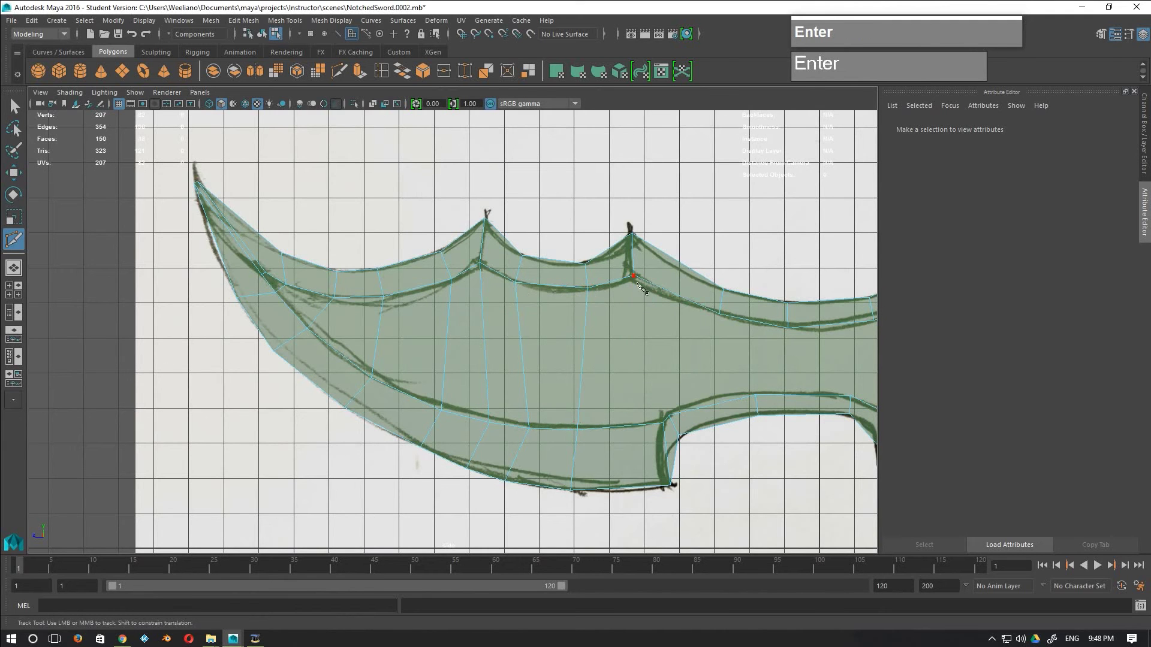
{"action": "left_click", "coordinate": [641, 283]}
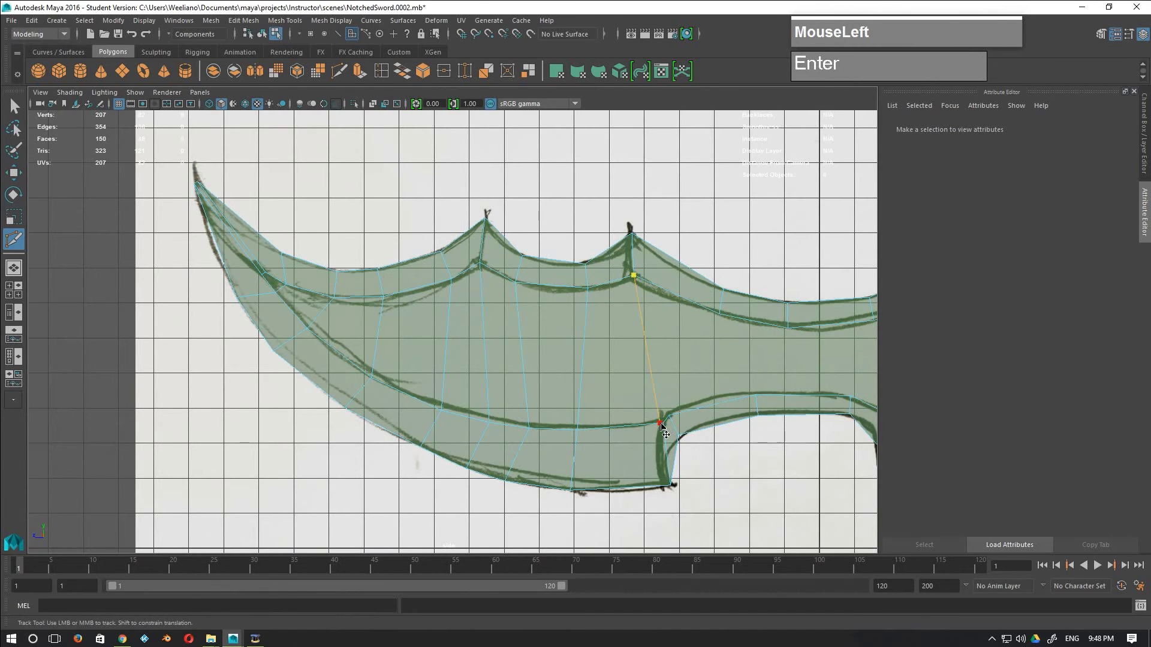
{"action": "key", "text": "Return"}
{"action": "left_click", "coordinate": [674, 415]}
{"action": "key", "text": "Return"}
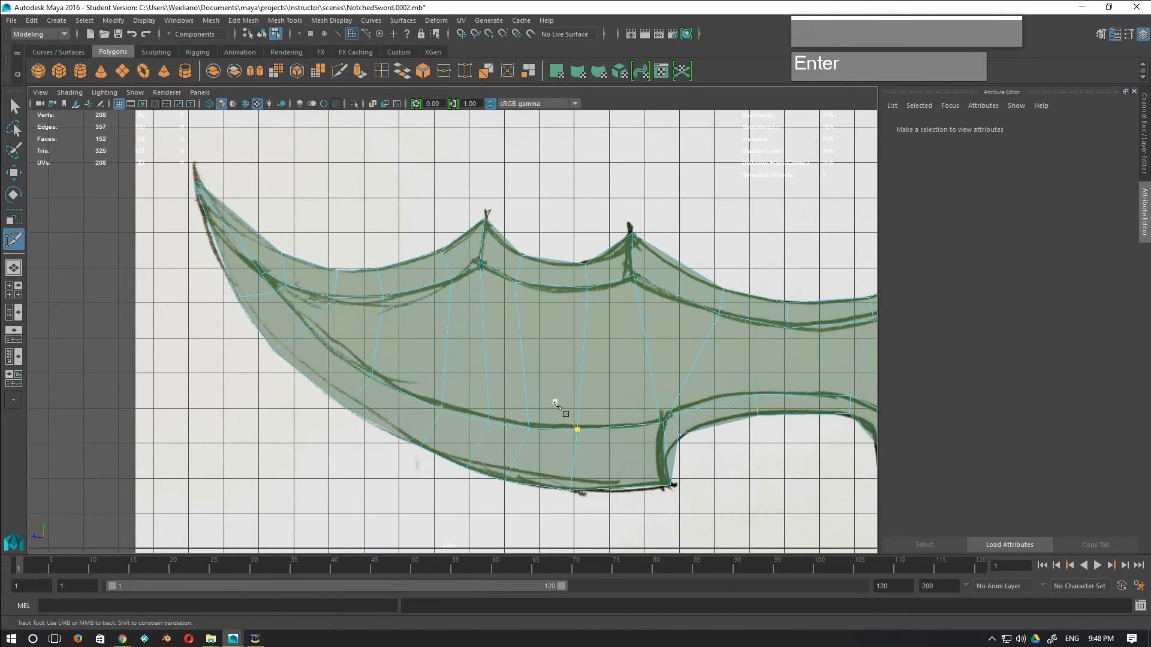
{"action": "left_click", "coordinate": [793, 330]}
{"action": "key", "text": "Return"}
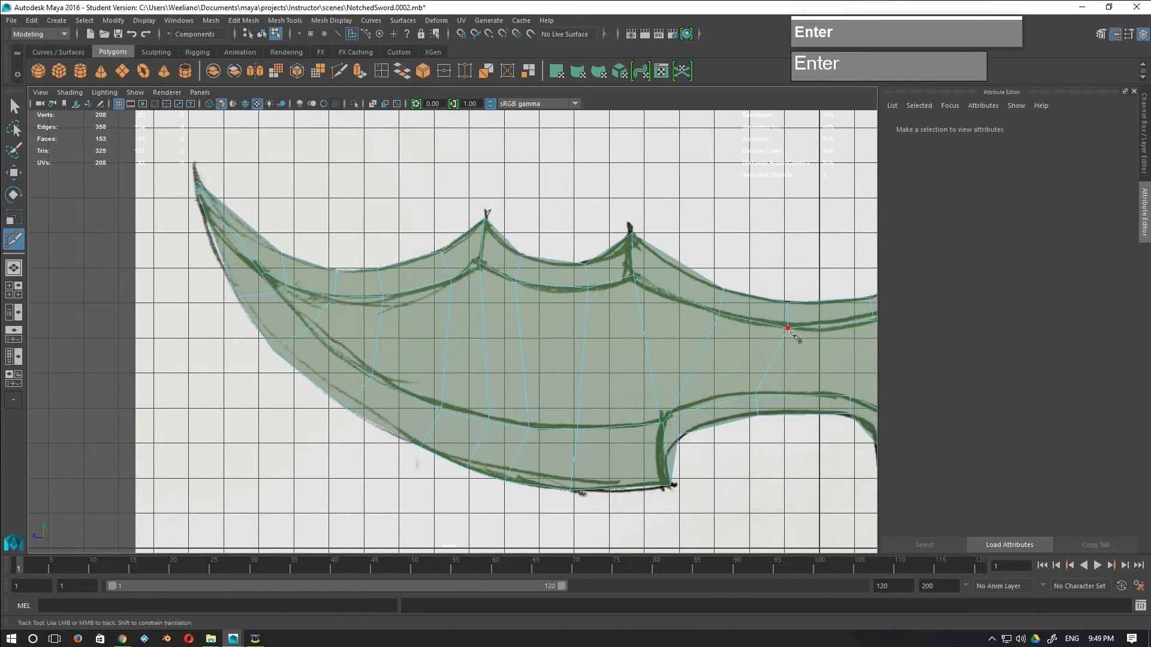
Step: Cut three edges across the blade's right section between the upper and lower notches
{"action": "scroll", "scroll_direction": "down", "scroll_amount": 3}
{"action": "middle_click", "coordinate": [594, 359]}
{"action": "left_click", "coordinate": [611, 388]}
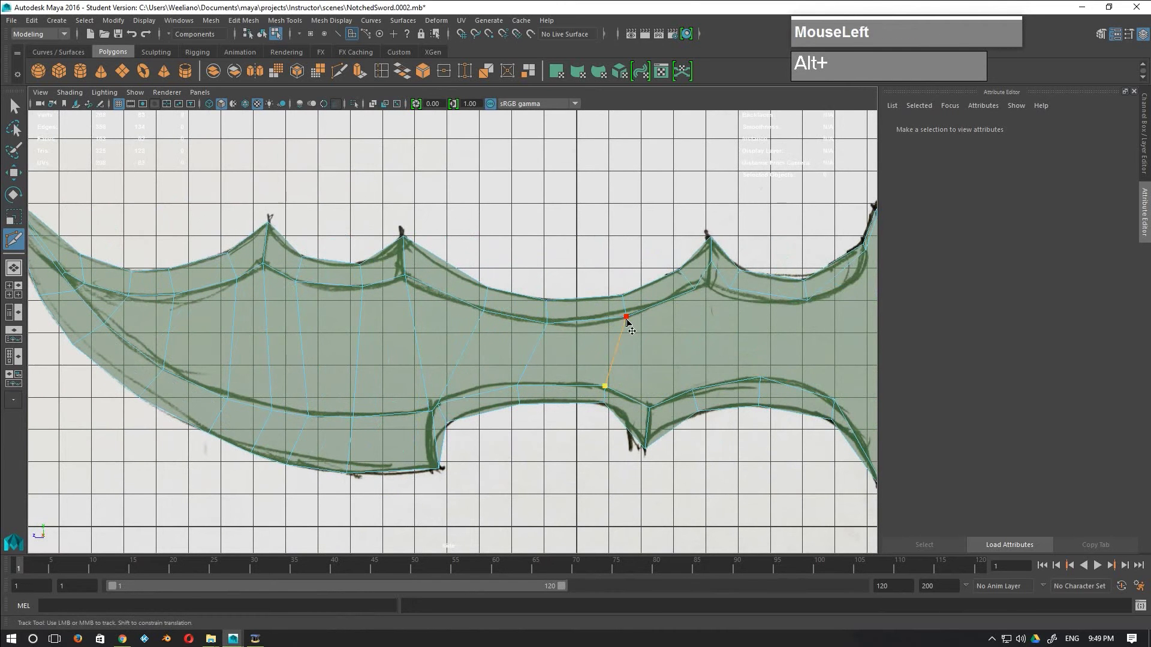
{"action": "key", "text": "Return"}
{"action": "left_click", "coordinate": [699, 292]}
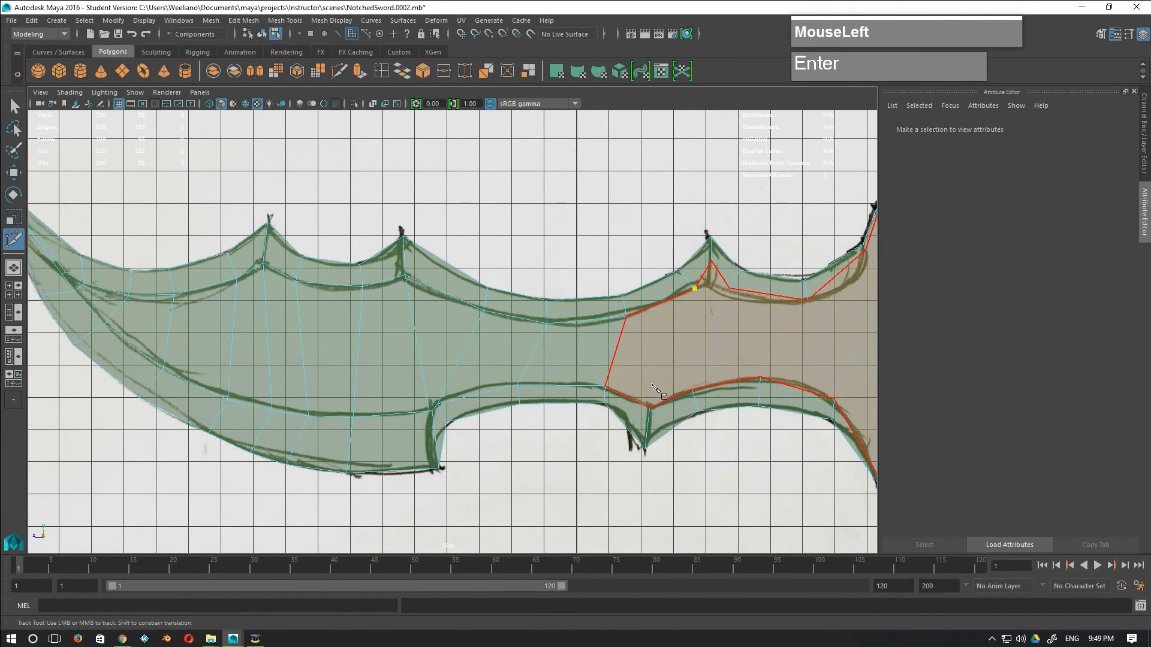
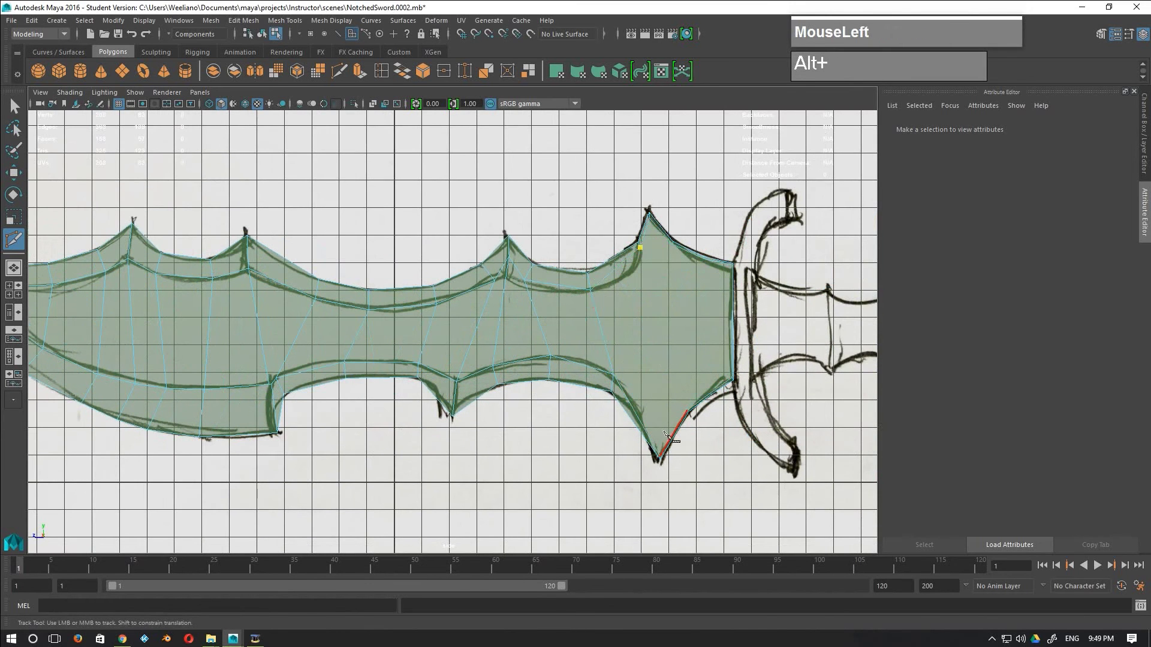
{"action": "scroll", "scroll_direction": "up", "scroll_amount": 3}
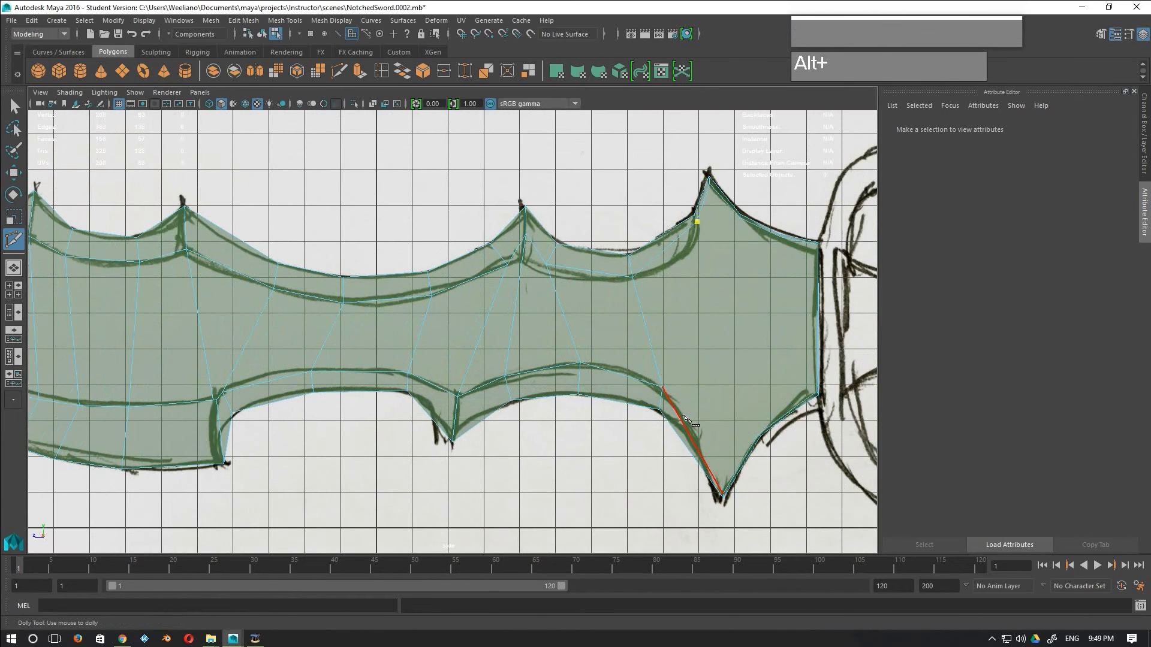
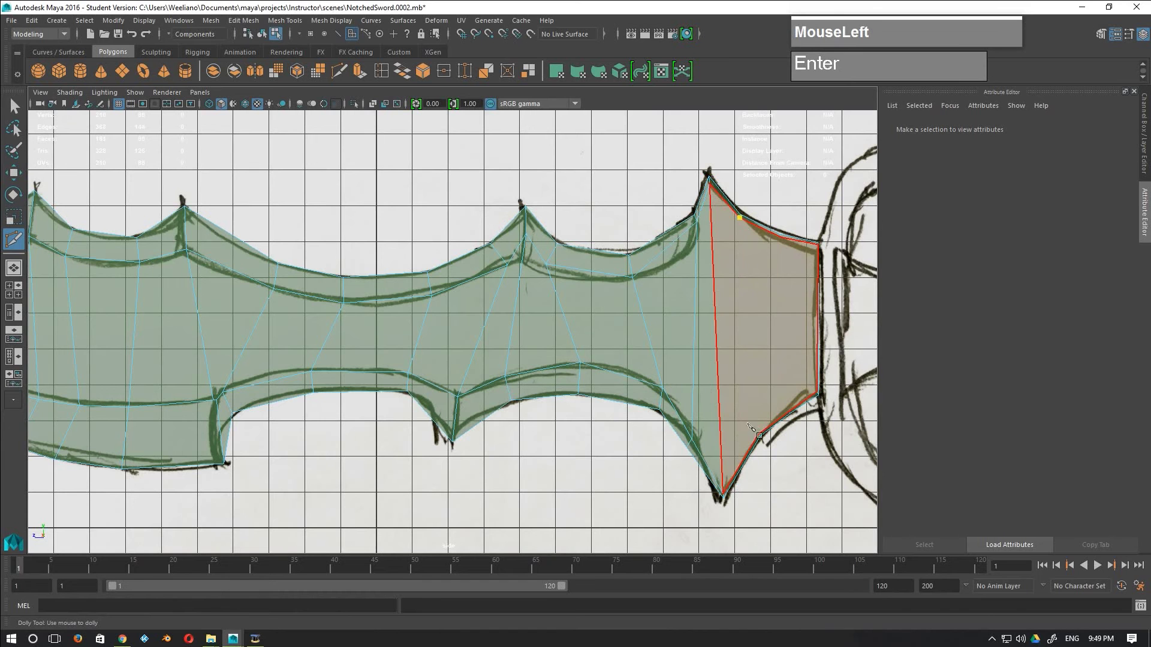
{"action": "key", "text": "Return"}
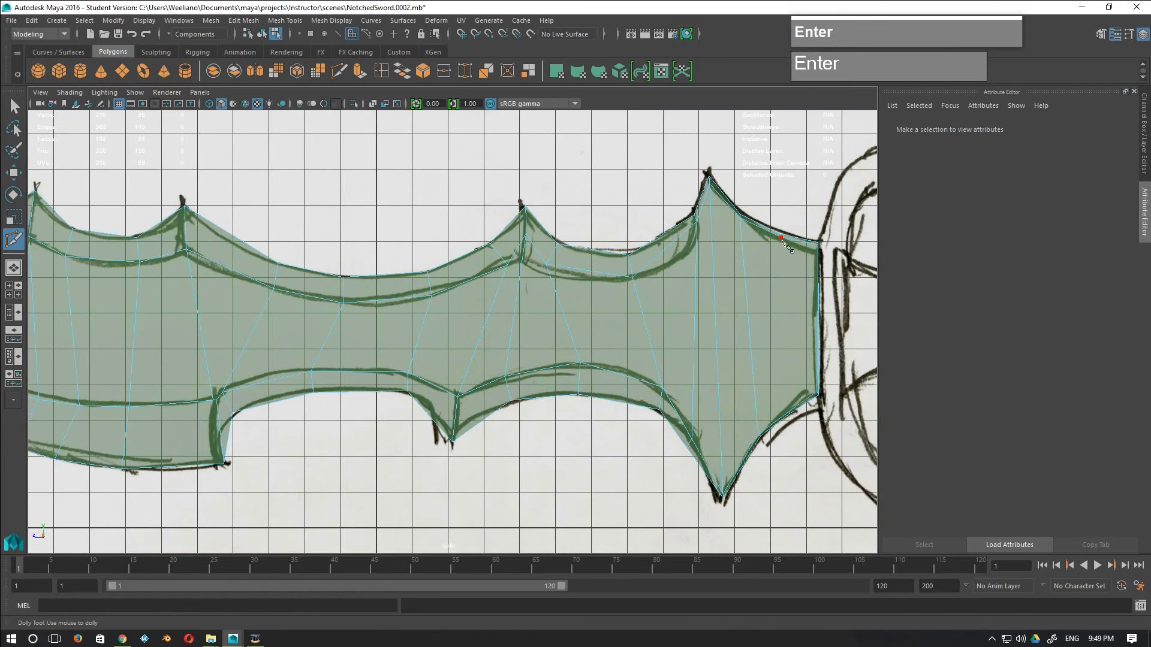
{"action": "left_click", "coordinate": [788, 240]}
{"action": "key", "text": "Return"}
{"action": "scroll", "scroll_direction": "down", "scroll_amount": 3}
{"action": "scroll", "scroll_direction": "up", "scroll_amount": 3}
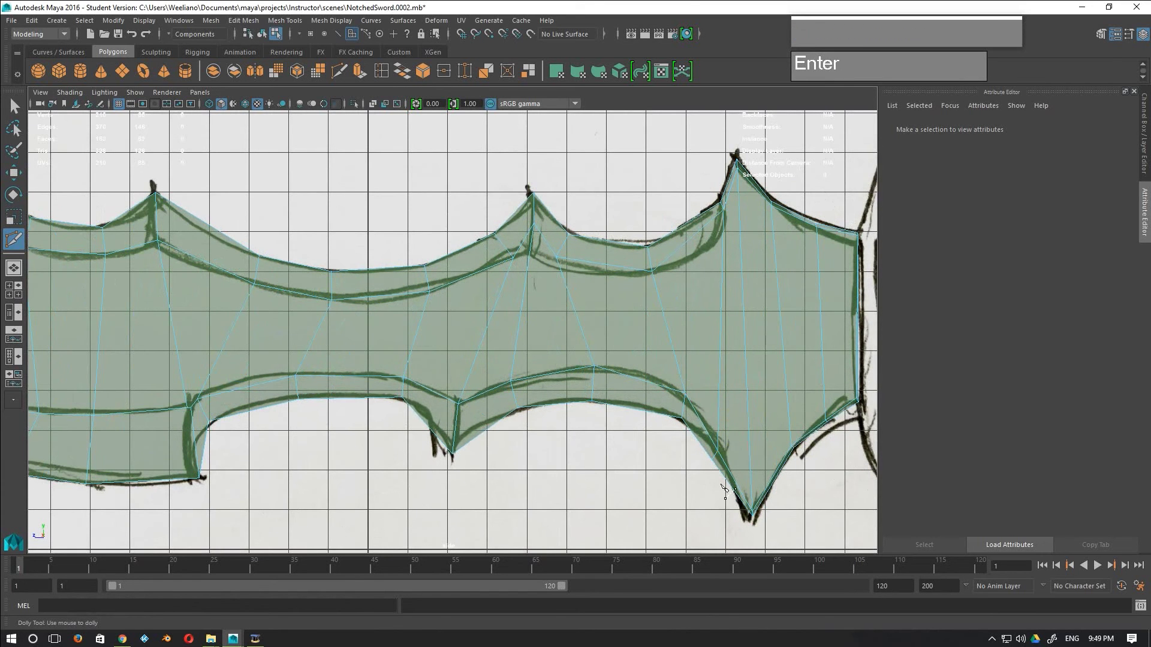
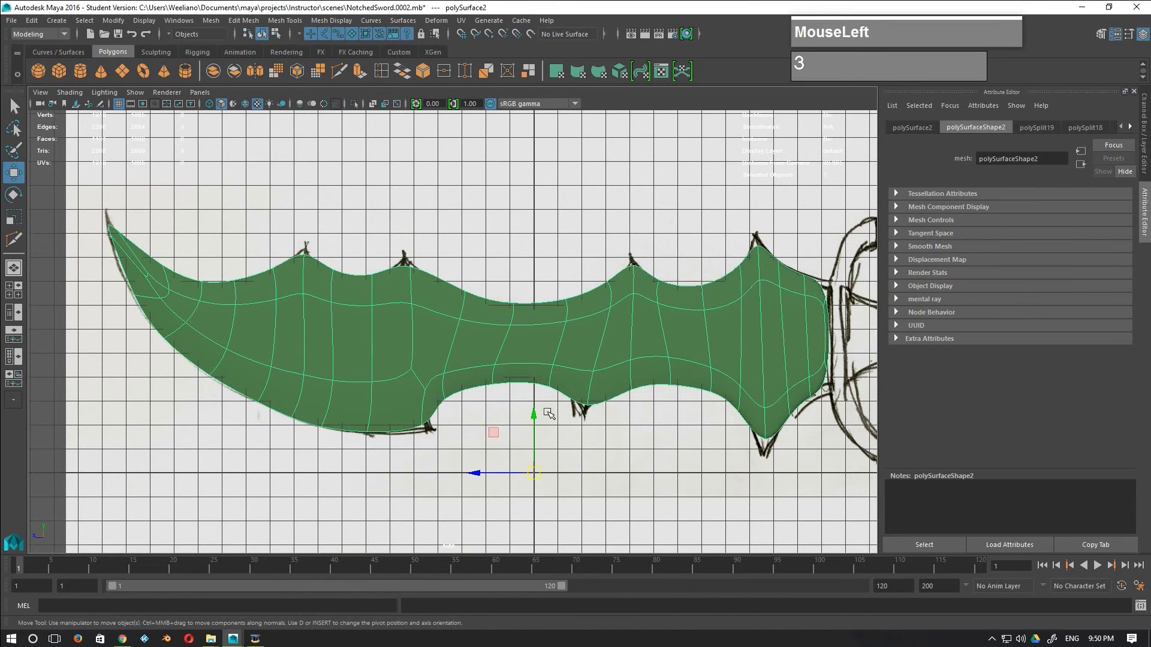
Step: Zoom in on the blade's curved tip where the edge loops converge
{"action": "scroll", "scroll_direction": "up", "scroll_amount": 3}
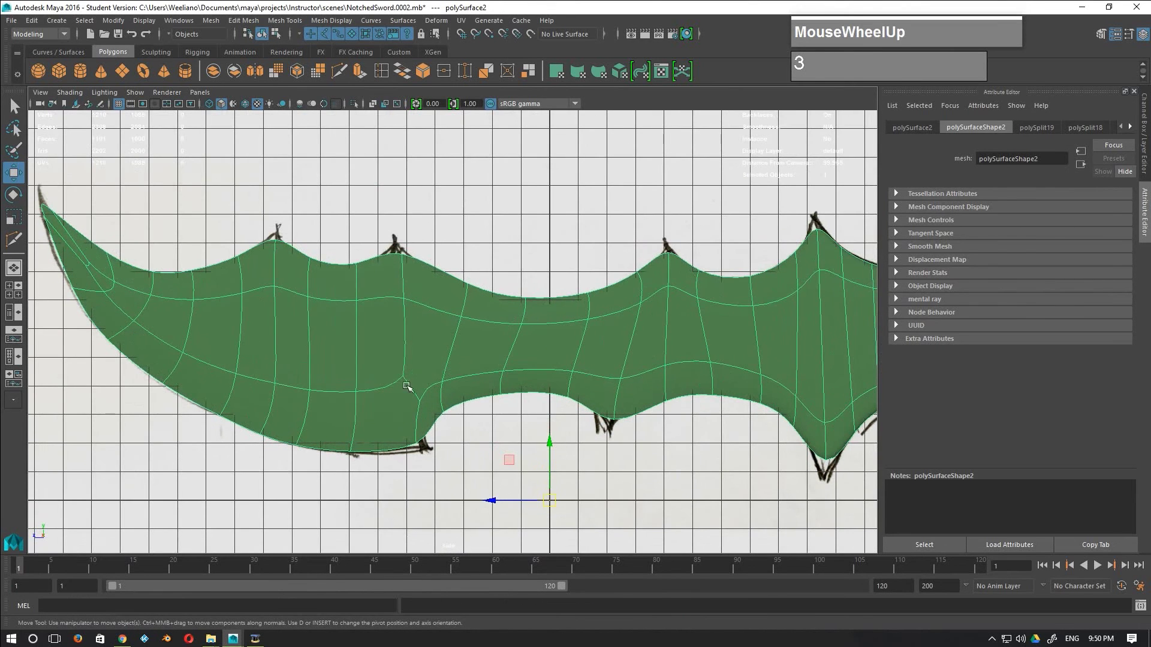
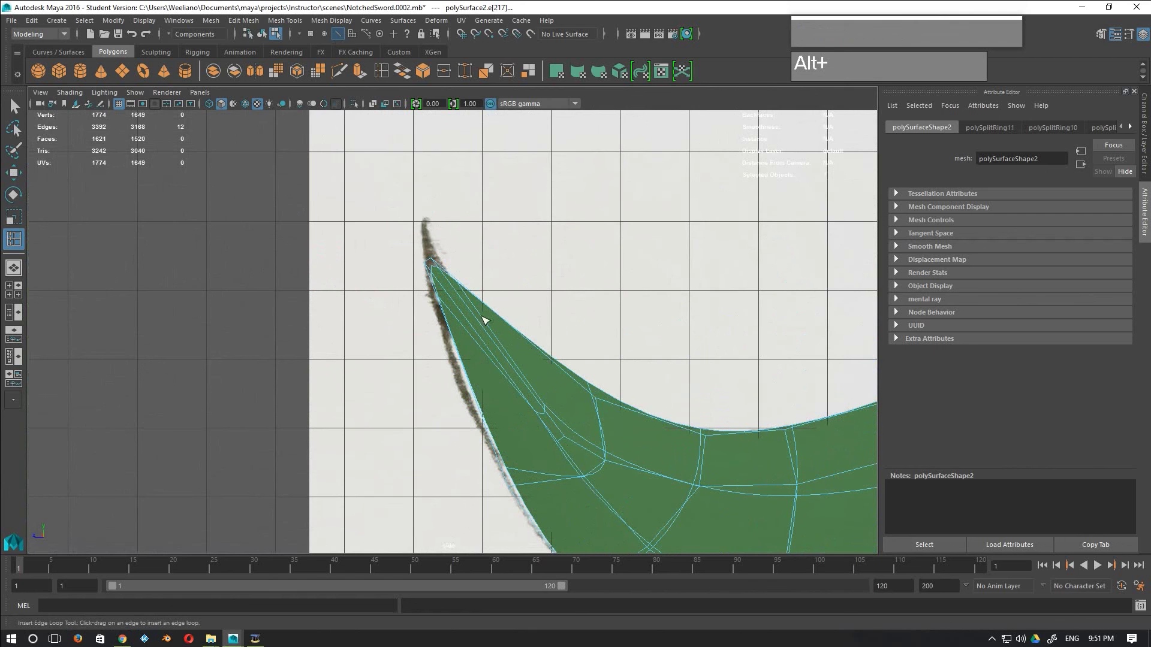
Step: Zoom in and out around the blade tip to inspect the added edge loops
{"action": "scroll", "scroll_direction": "down", "scroll_amount": 3}
{"action": "scroll", "scroll_direction": "up", "scroll_amount": 3}
{"action": "scroll", "scroll_direction": "down", "scroll_amount": 3}
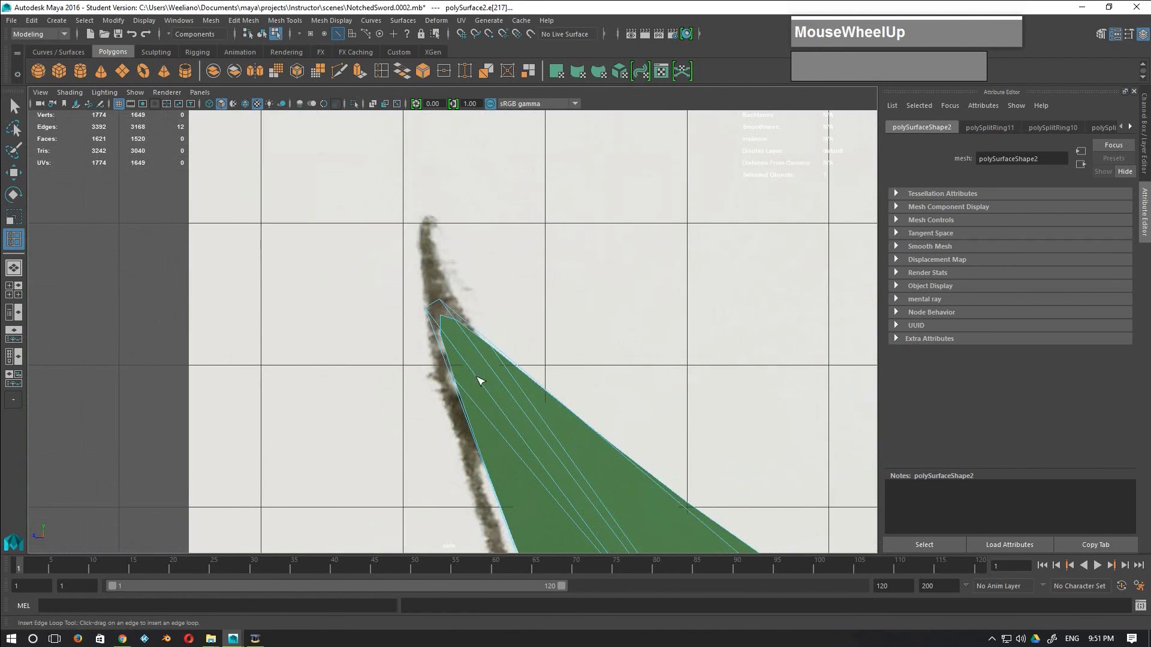
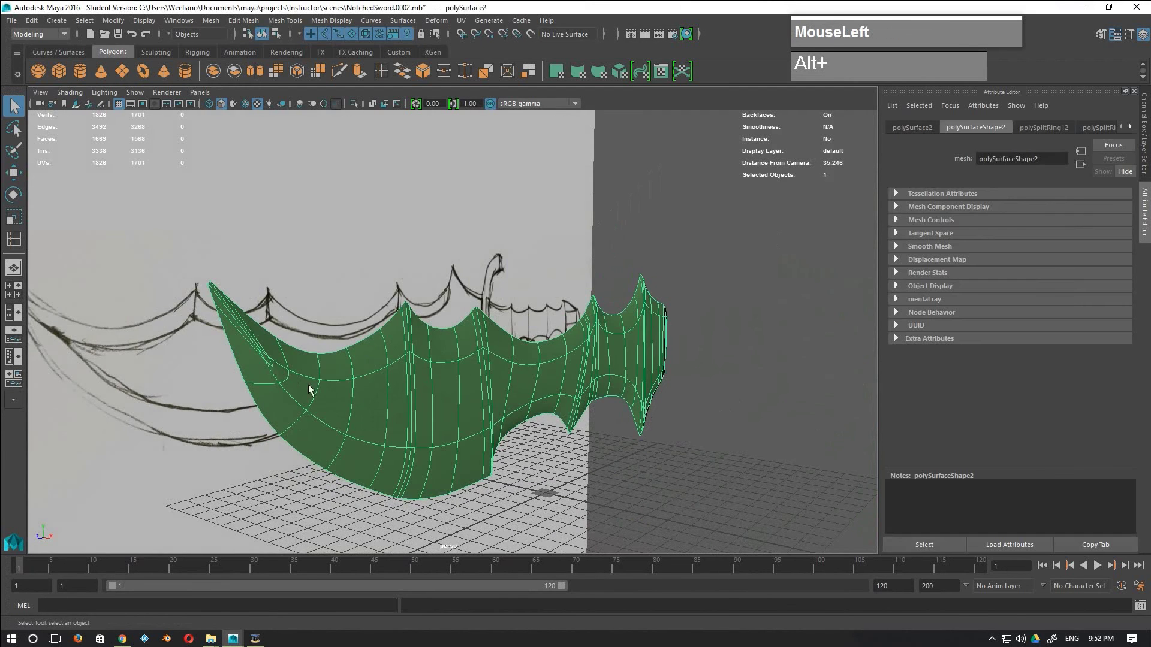
Step: Show the blade's unsmoothed low-poly mesh and frame it in perspective
{"action": "key", "text": "1"}
{"action": "type", "text": "11"}
{"action": "scroll", "scroll_direction": "up", "scroll_amount": 3}
{"action": "middle_click", "coordinate": [416, 388]}
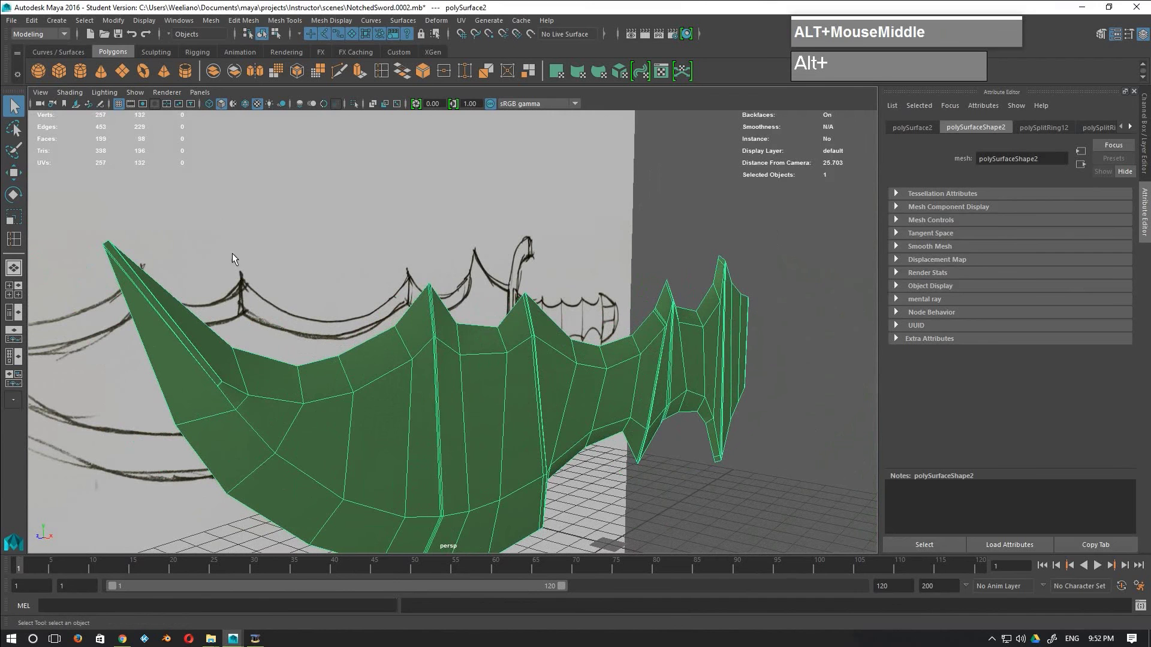
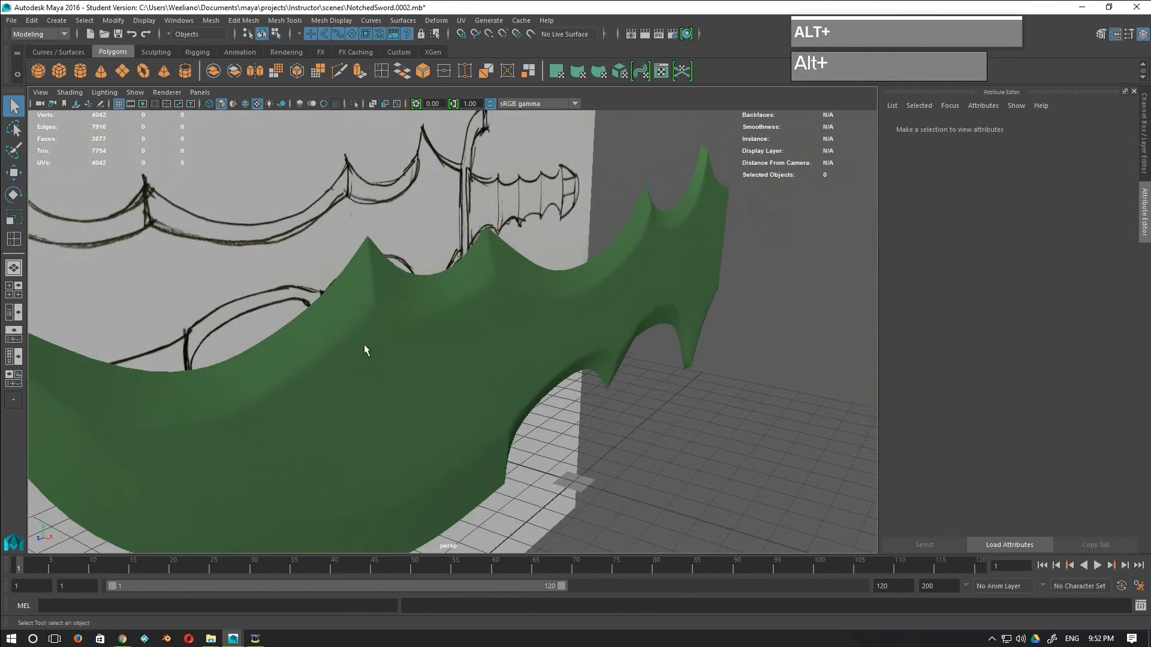
Step: Show the thickened blade unsmoothed as faceted low-poly geometry before mirroring
{"action": "key", "text": "1"}
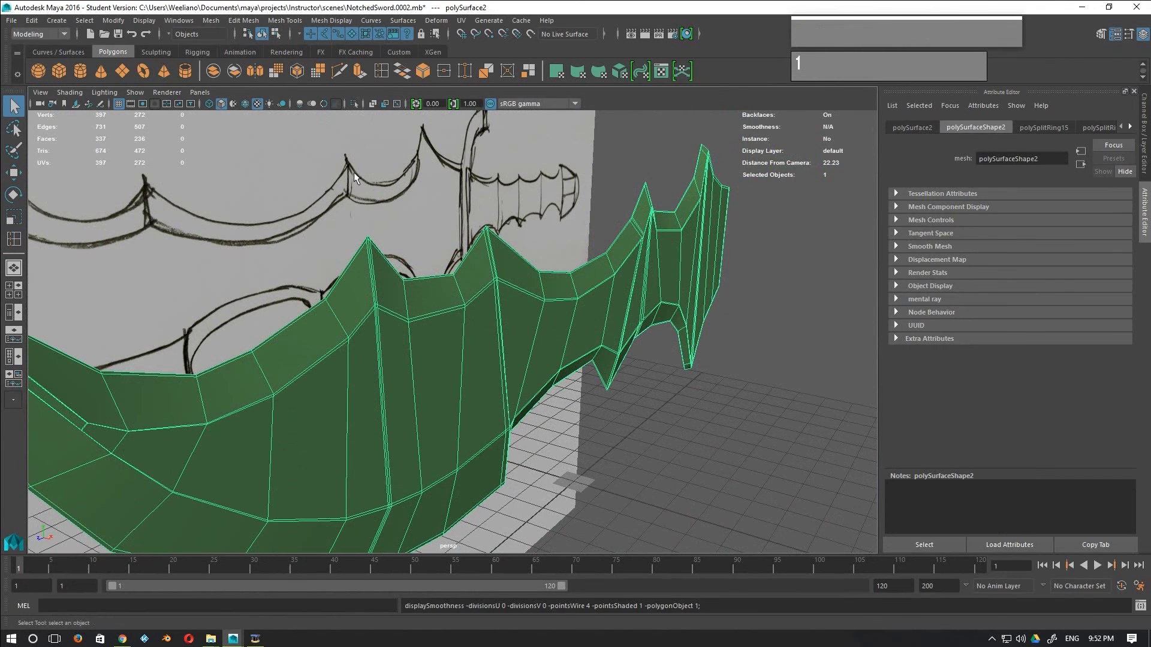
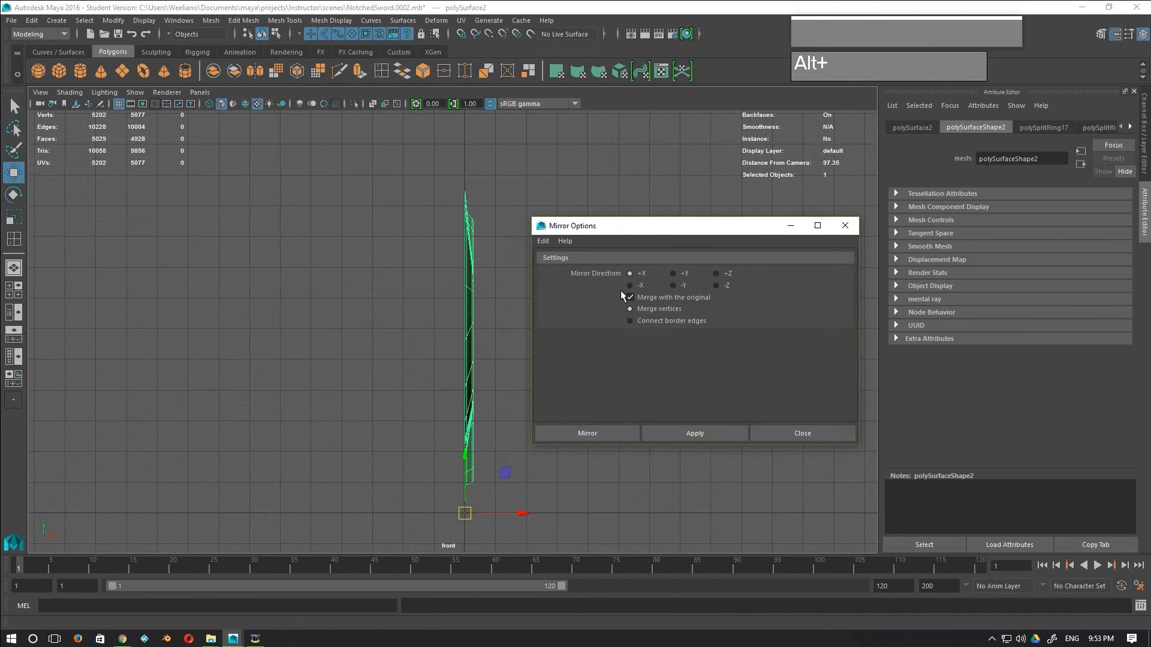
Step: Mirror the blade along -X, merging with the original into one full double-sided blade
{"action": "left_click", "coordinate": [634, 290]}
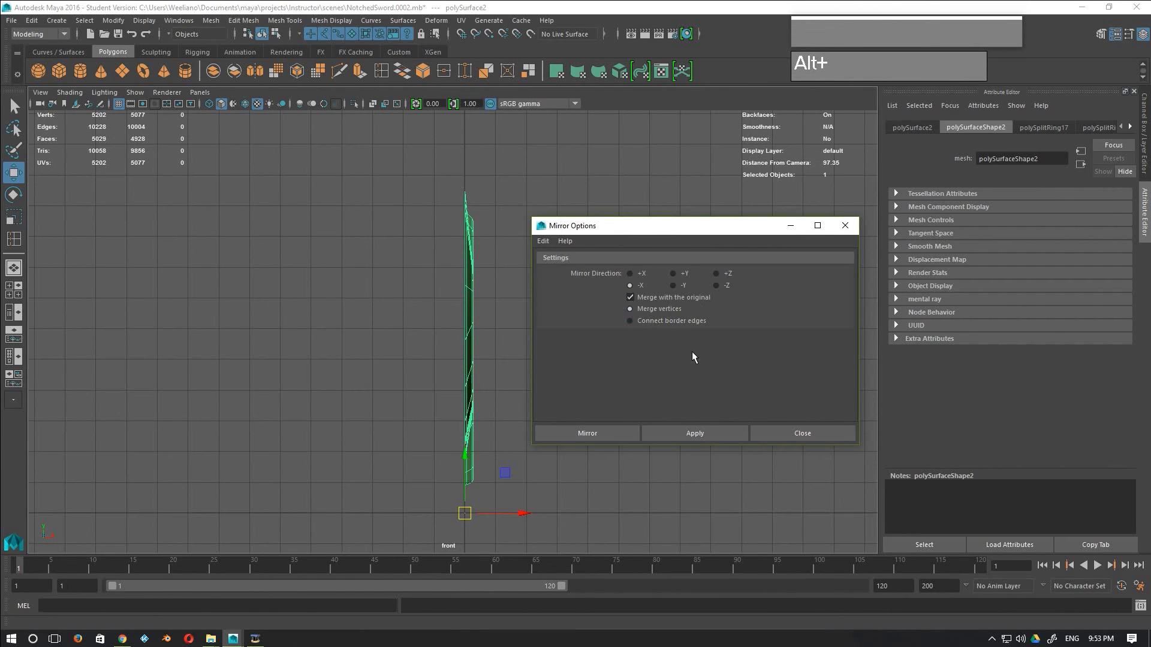
{"action": "left_click", "coordinate": [615, 439]}
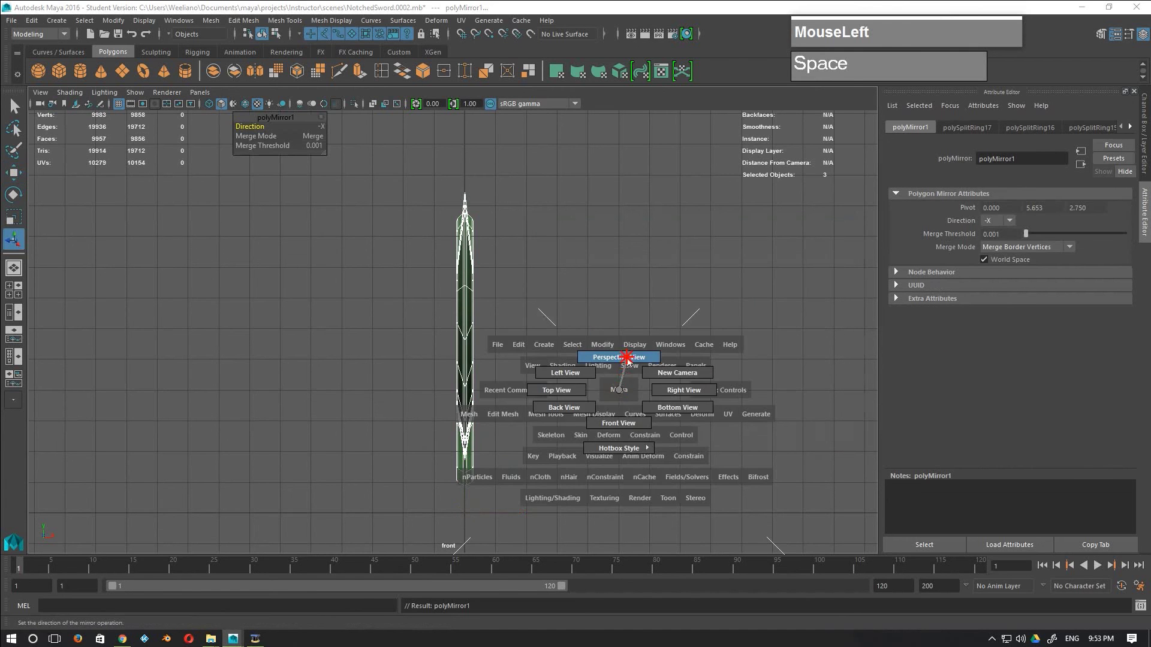